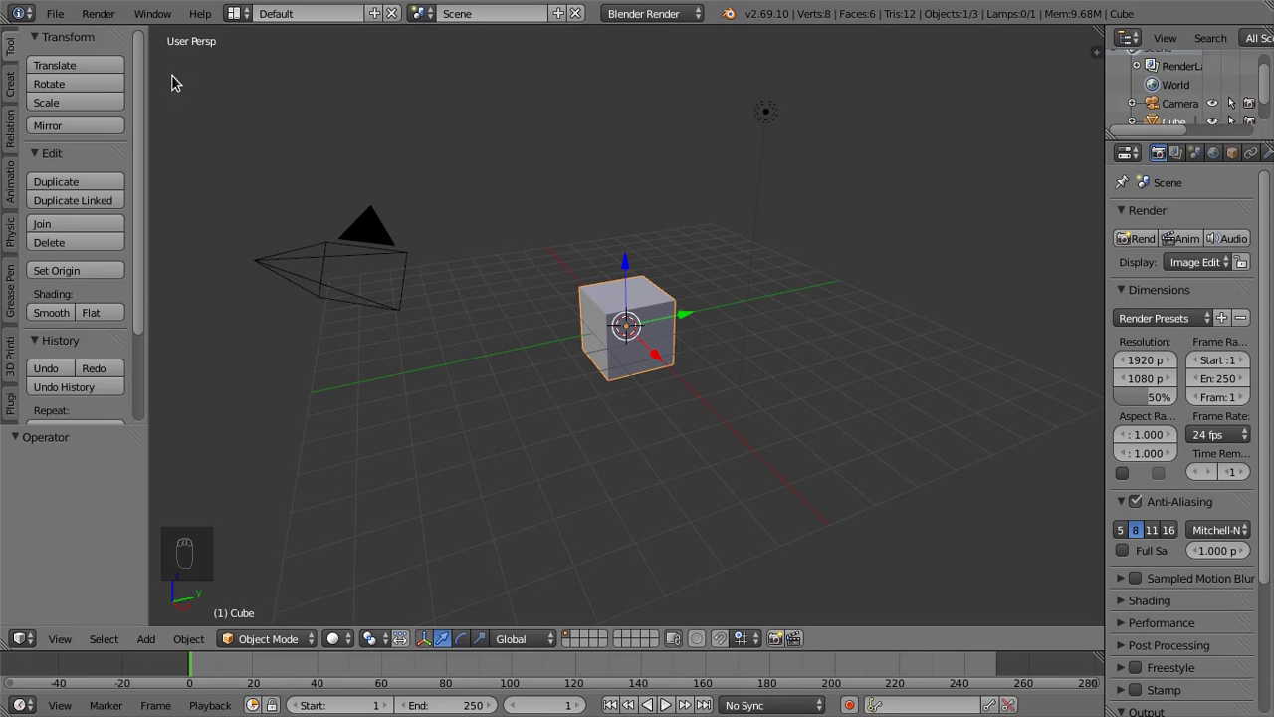
- Toggle the tool shelf while preparing to slide the default cube to the right
{"action": "key", "text": "t"}
{"action": "key", "text": "t"}
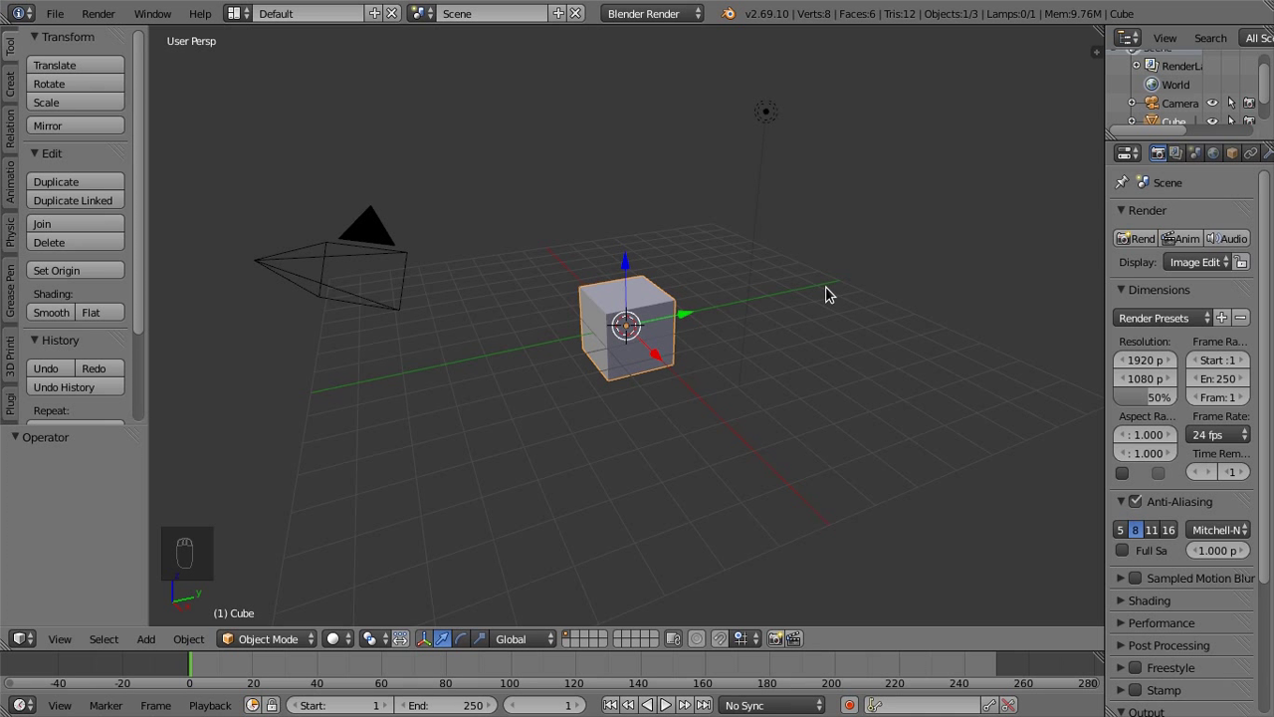
- Confirm the cube's shifted position, then undo it so the cube returns to the grid centre
{"action": "key", "text": "g"}
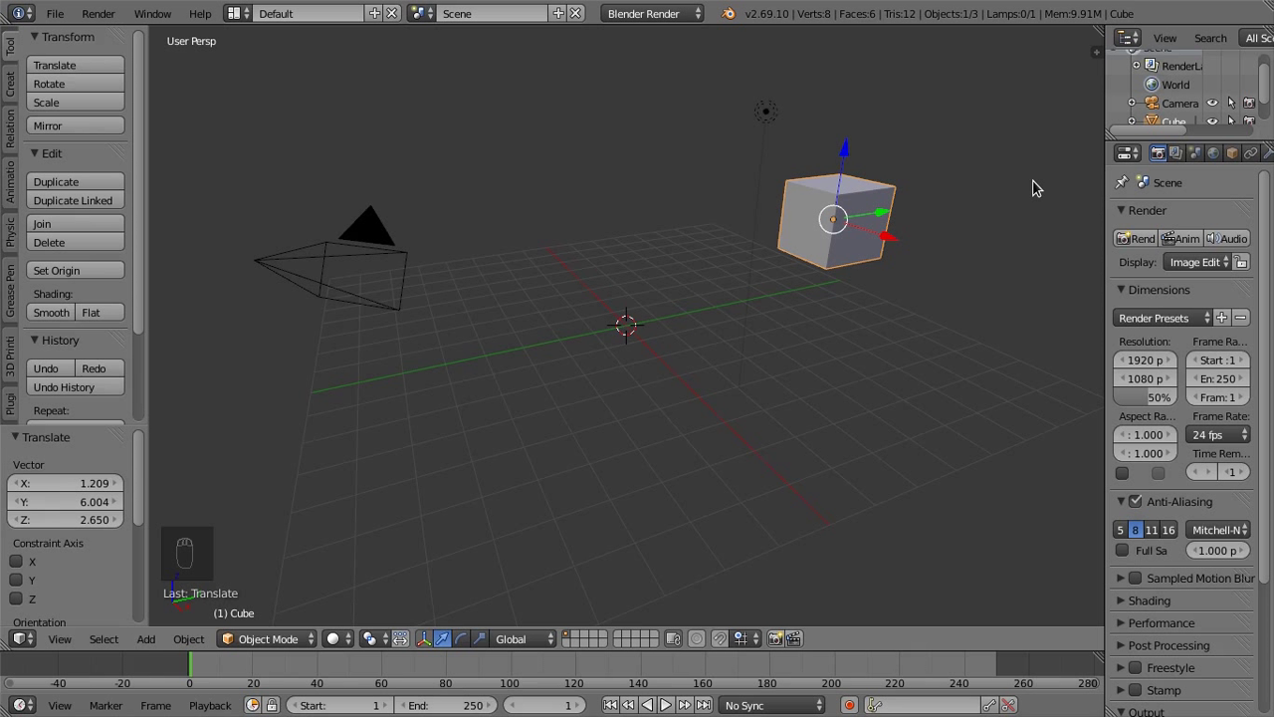
{"action": "key", "text": "ctrl+z"}
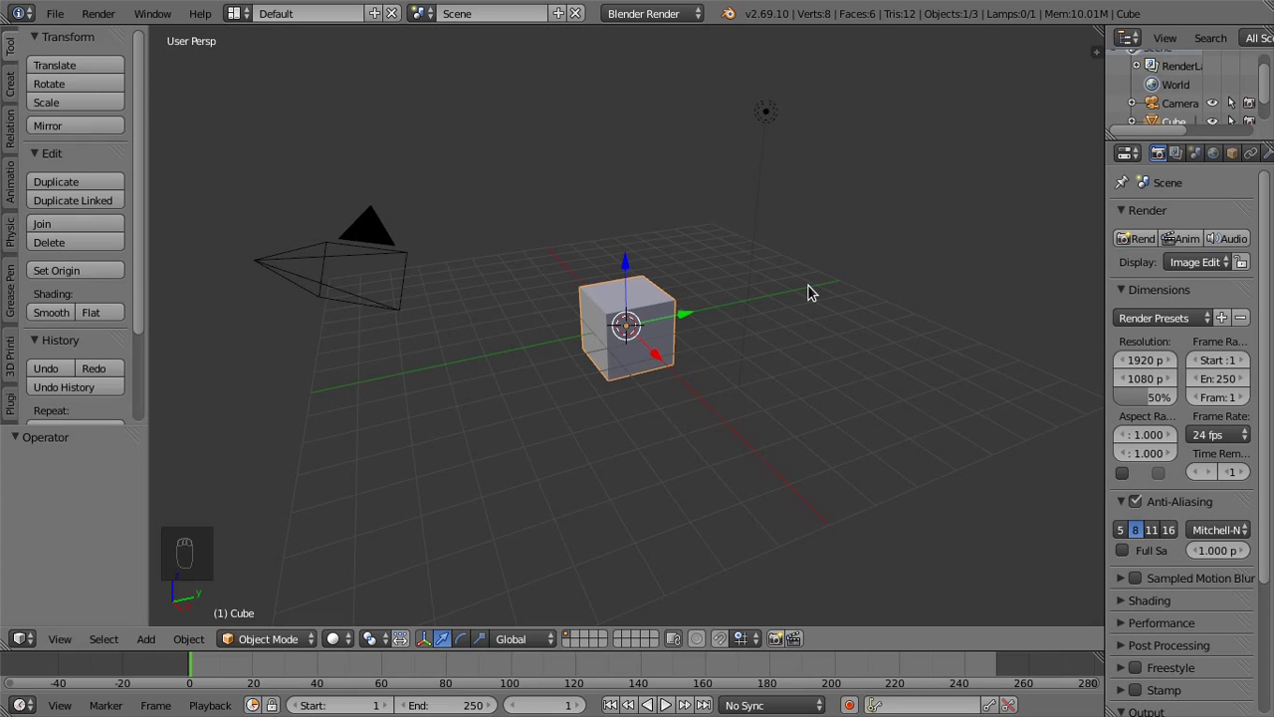
{"action": "left_click_drag", "start_coordinate": [805, 351], "coordinate": [791, 346]}
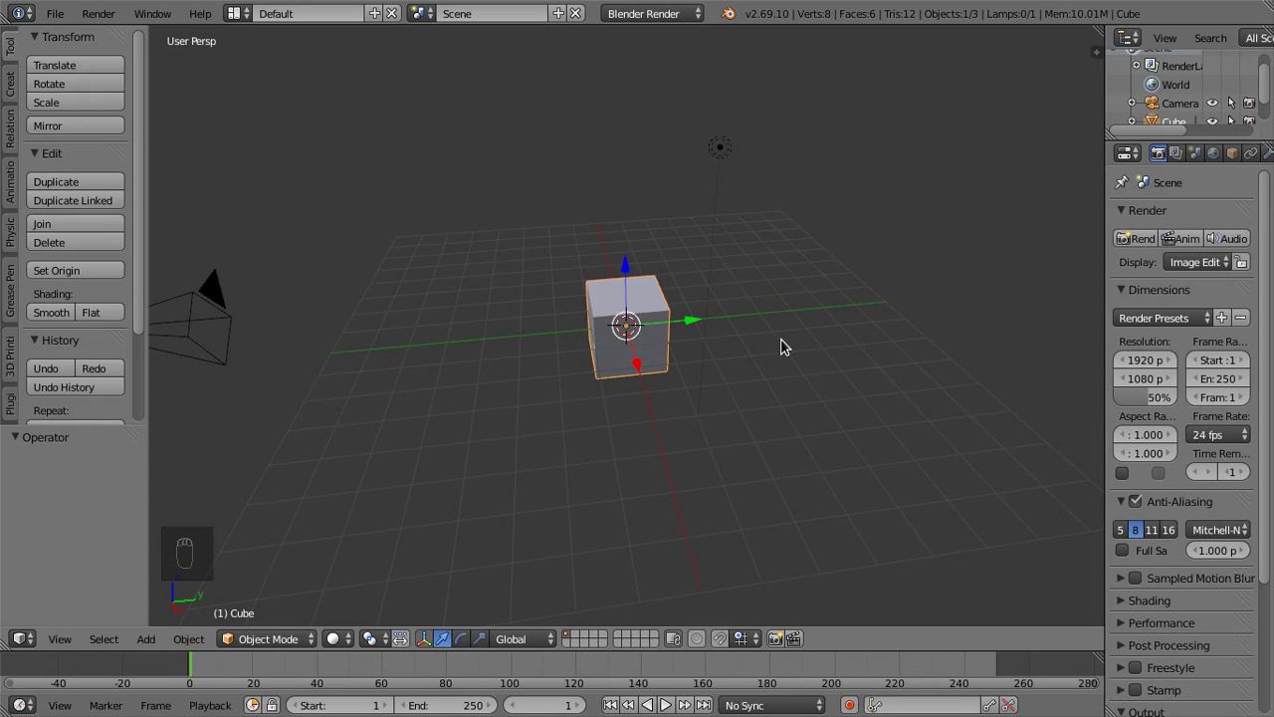
{"action": "key", "text": "g"}
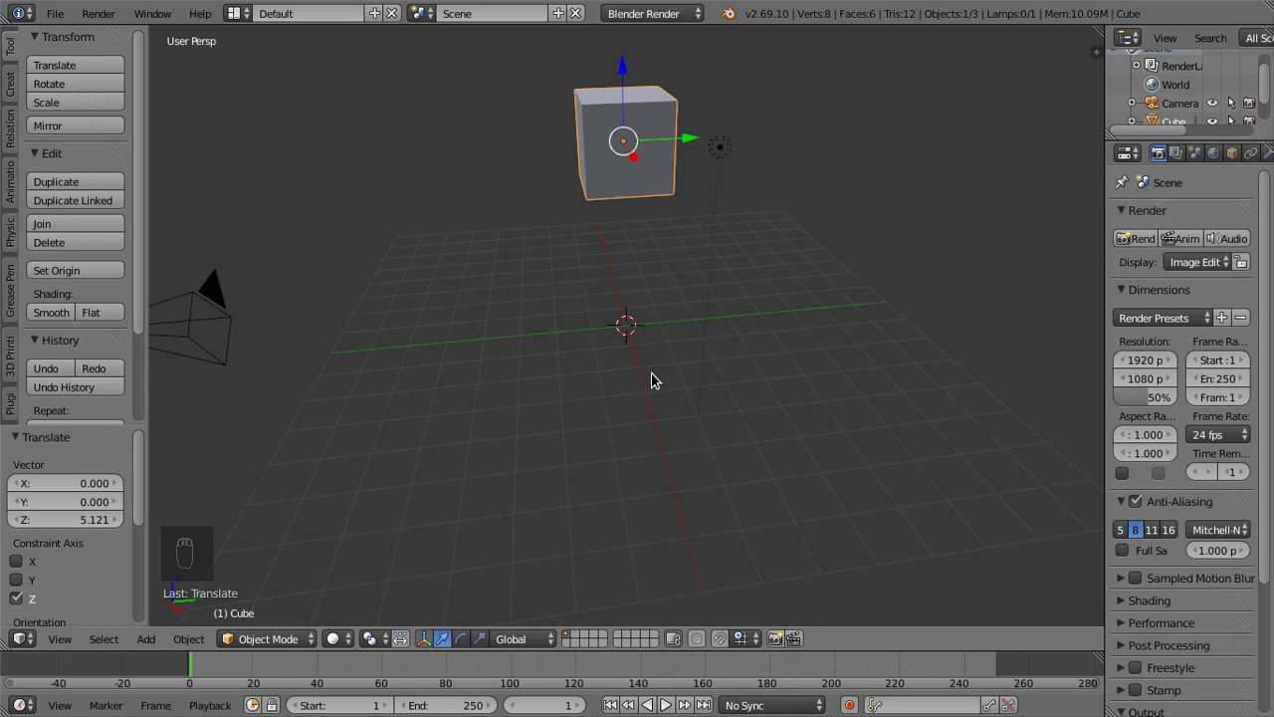
{"action": "middle_click", "coordinate": [675, 438]}
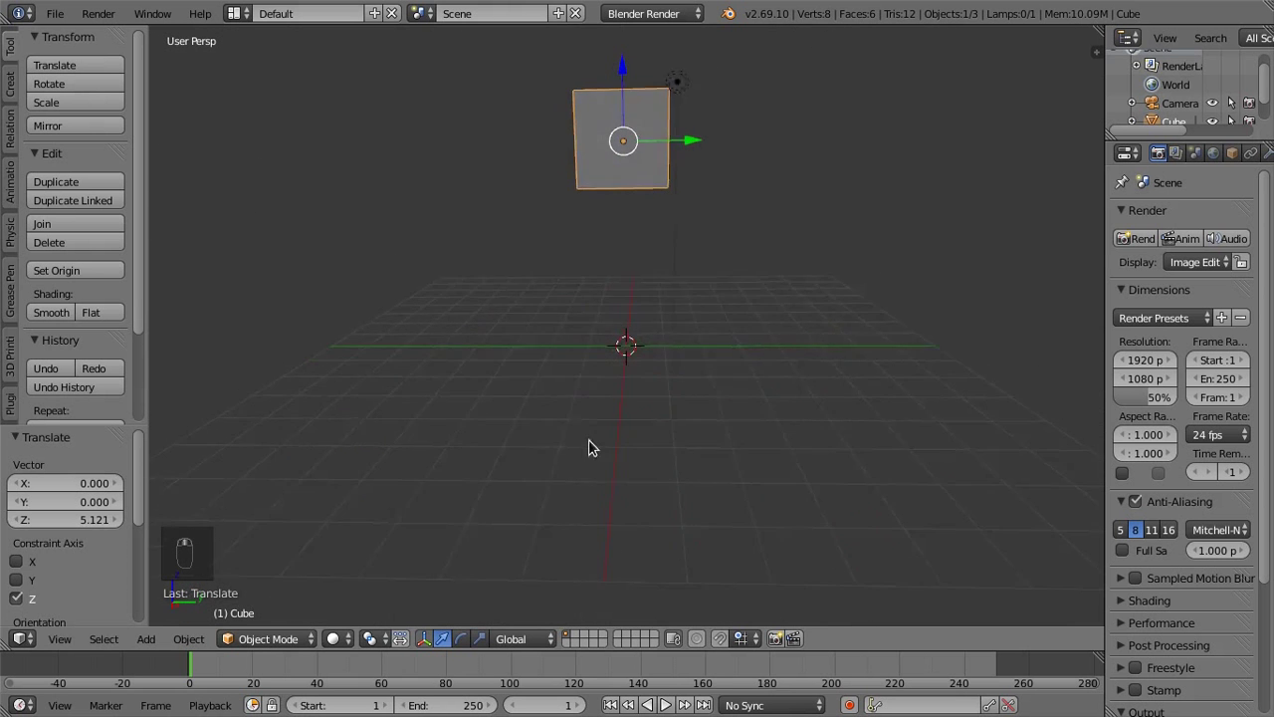
{"action": "key", "text": "ctrl+z"}
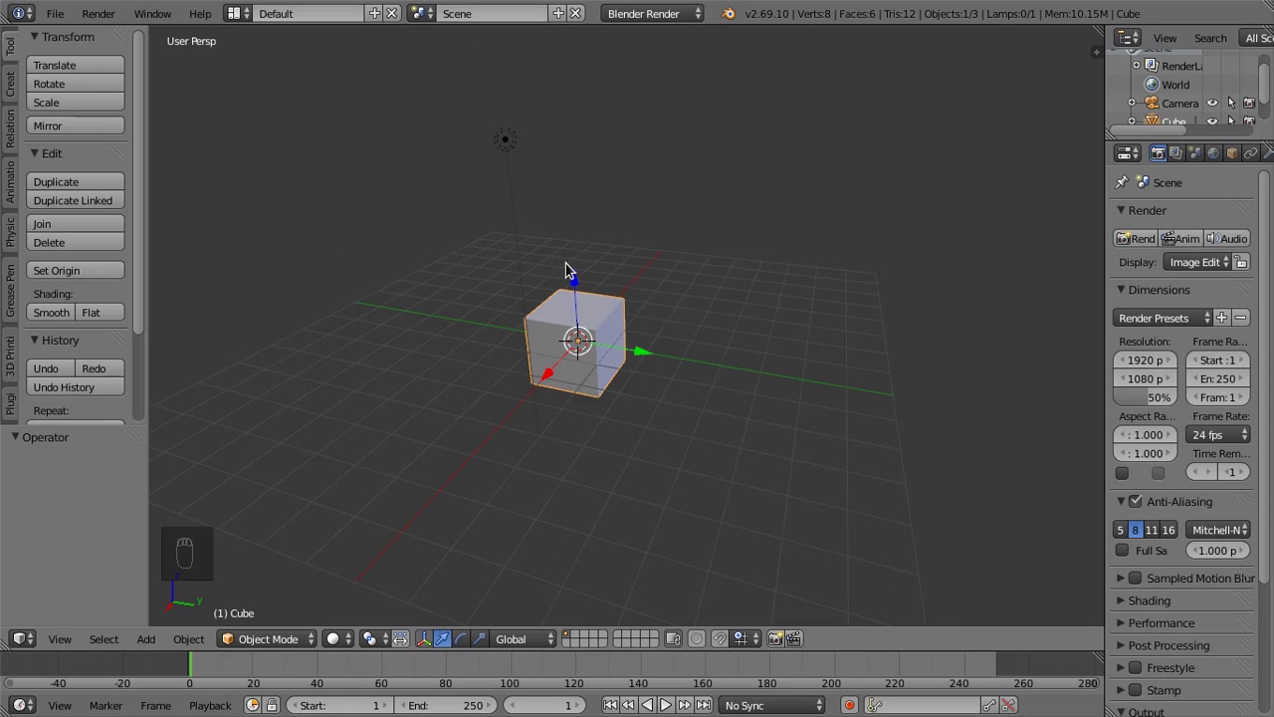
{"action": "key", "text": "g"}
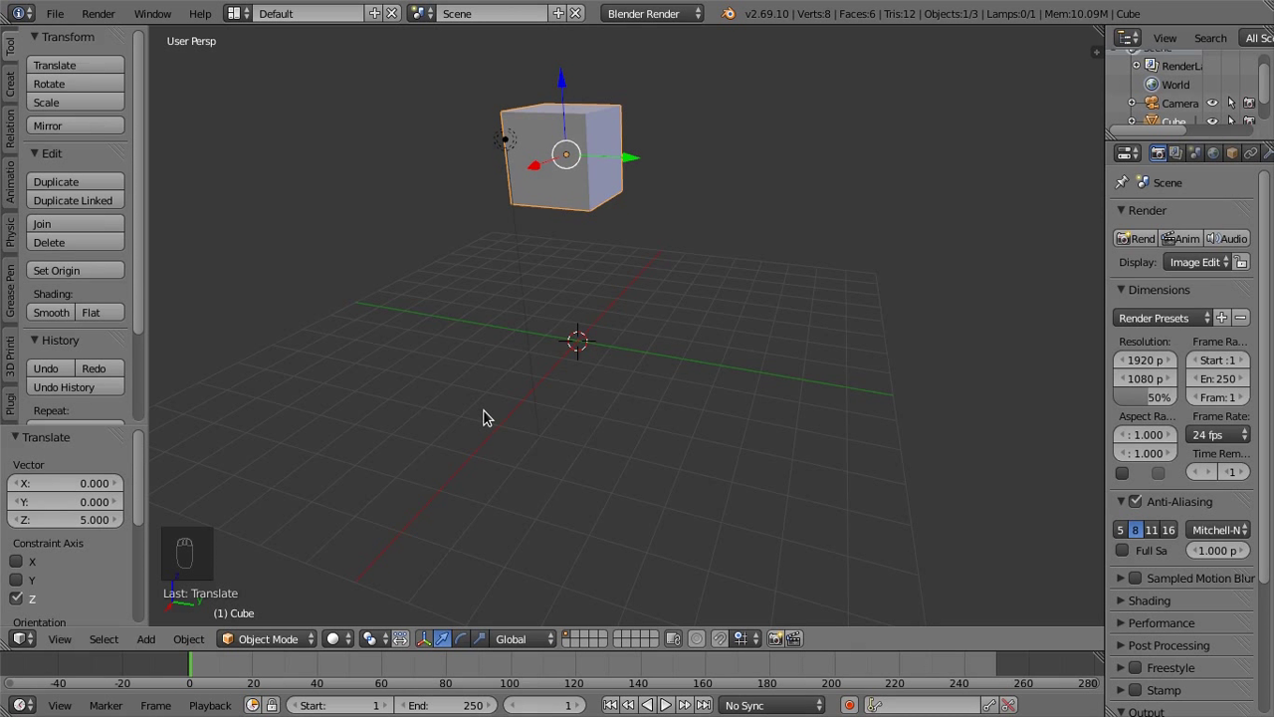
{"action": "key", "text": "ctrl+z"}
{"action": "key", "text": "g"}
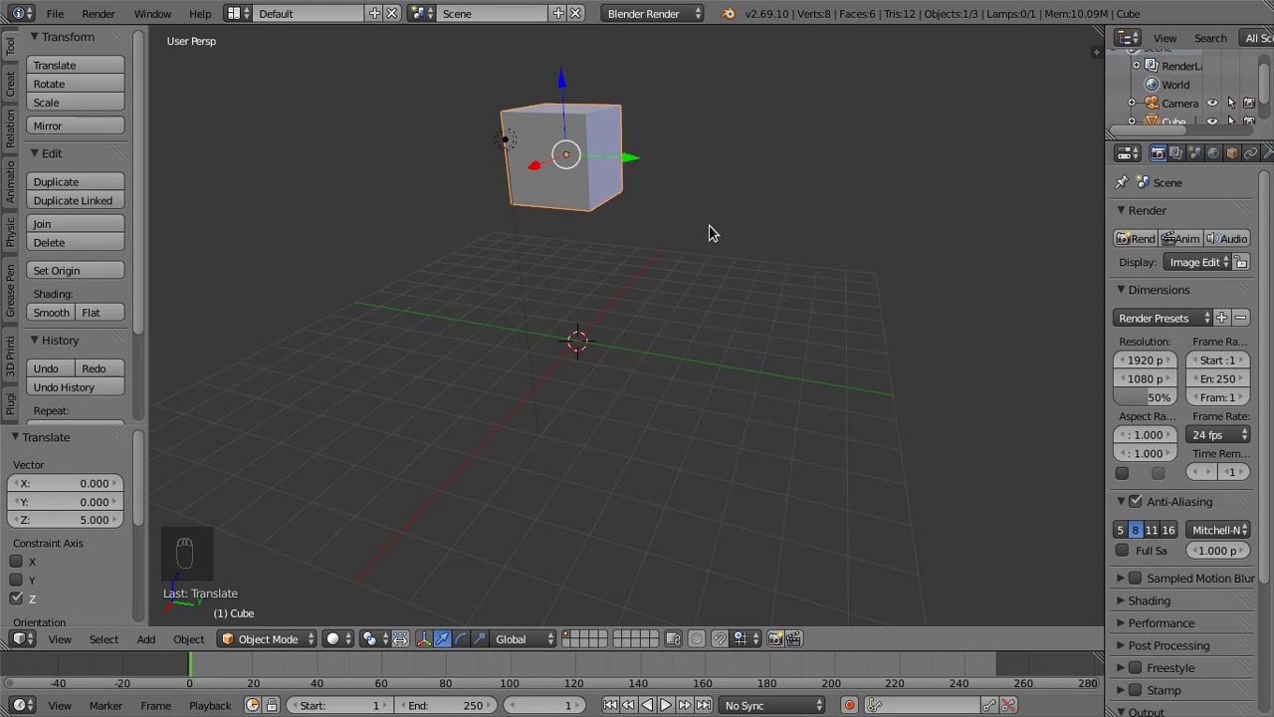
{"action": "key", "text": "ctrl+z"}
- Orbit the view slightly and grab the cube to move it up away from the grid centre
{"action": "left_click_drag", "start_coordinate": [617, 374], "coordinate": [667, 393]}
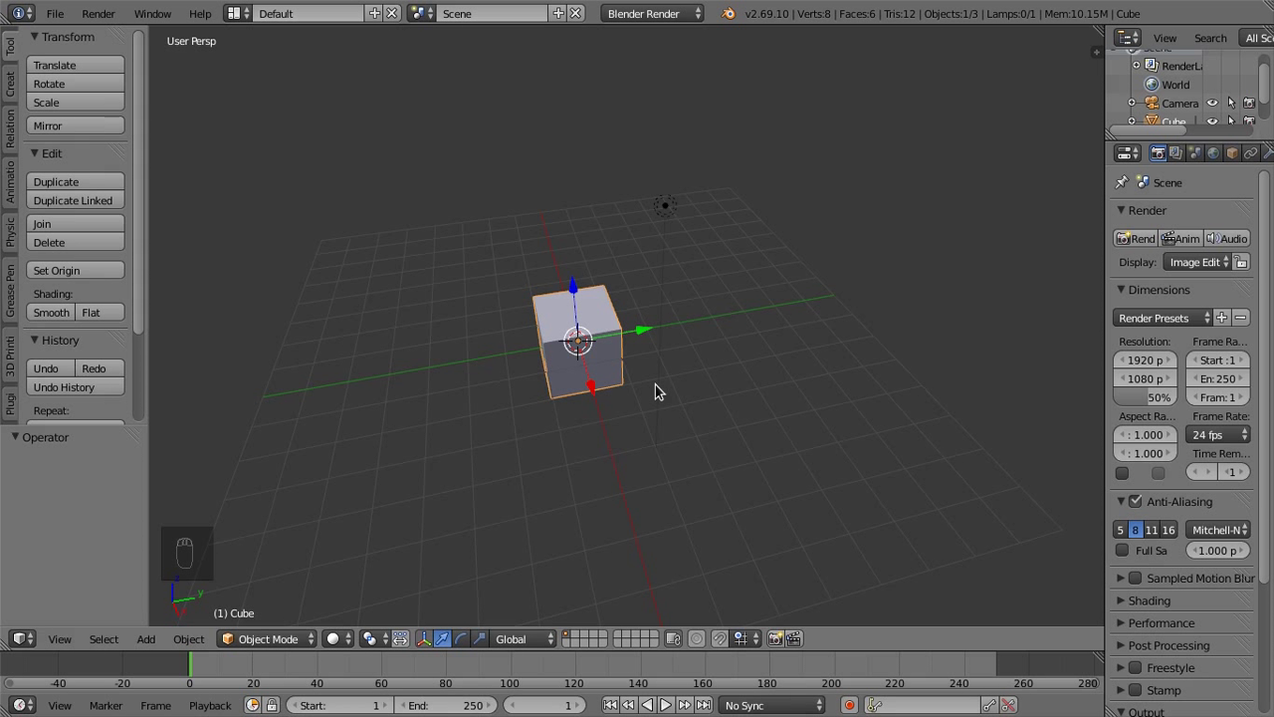
{"action": "key", "text": "g"}
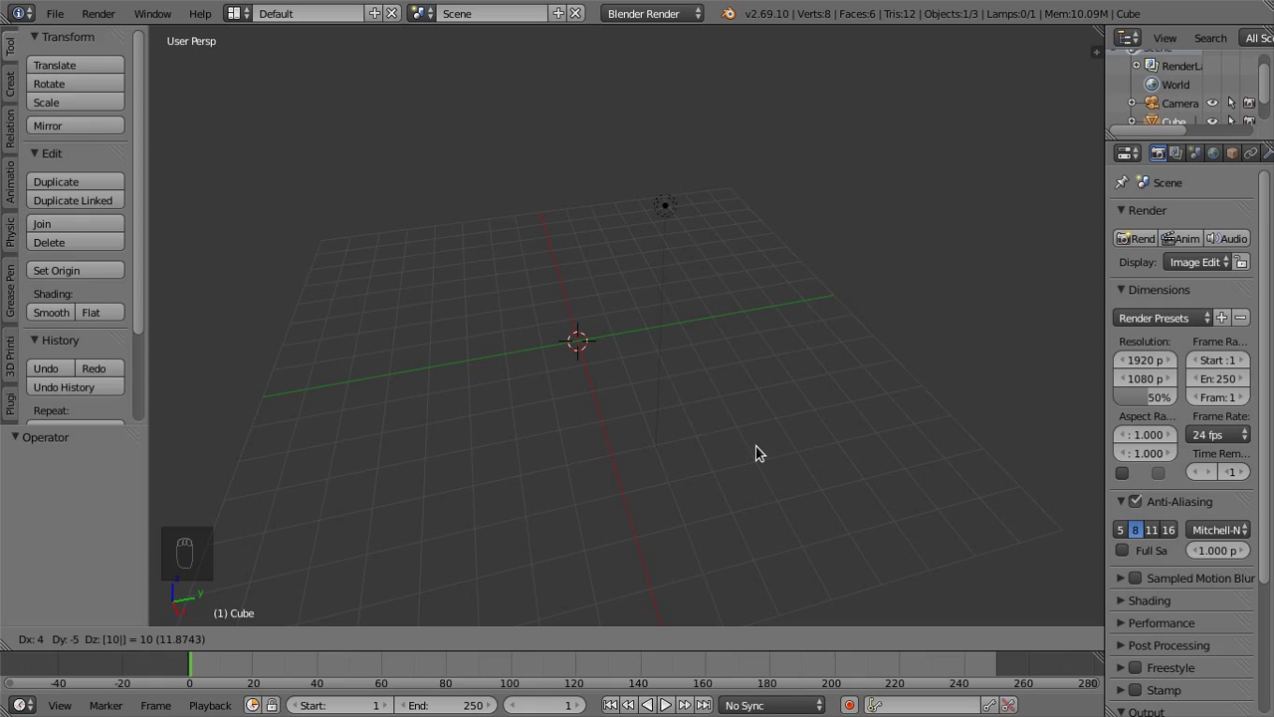
- Try several free moves of the cube, undoing each so it returns to the grid centre
{"action": "left_click_drag", "start_coordinate": [743, 395], "coordinate": [345, 136]}
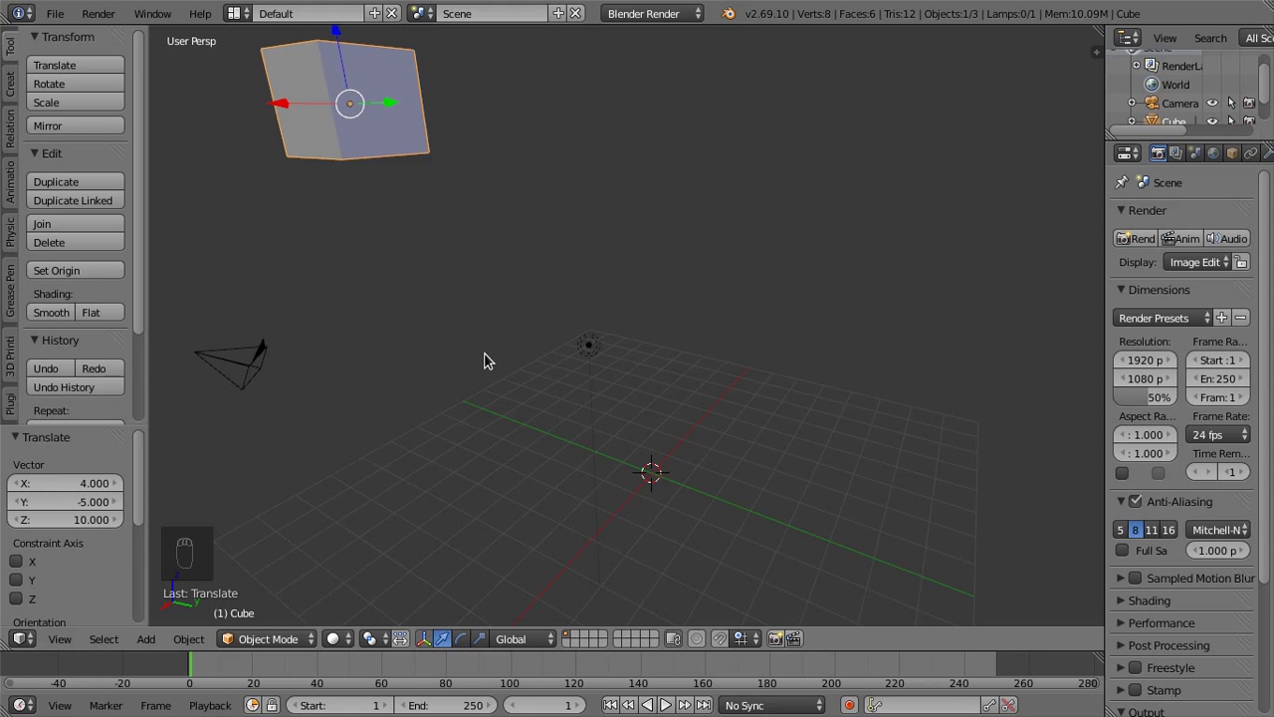
{"action": "left_click_drag", "start_coordinate": [496, 373], "coordinate": [523, 406]}
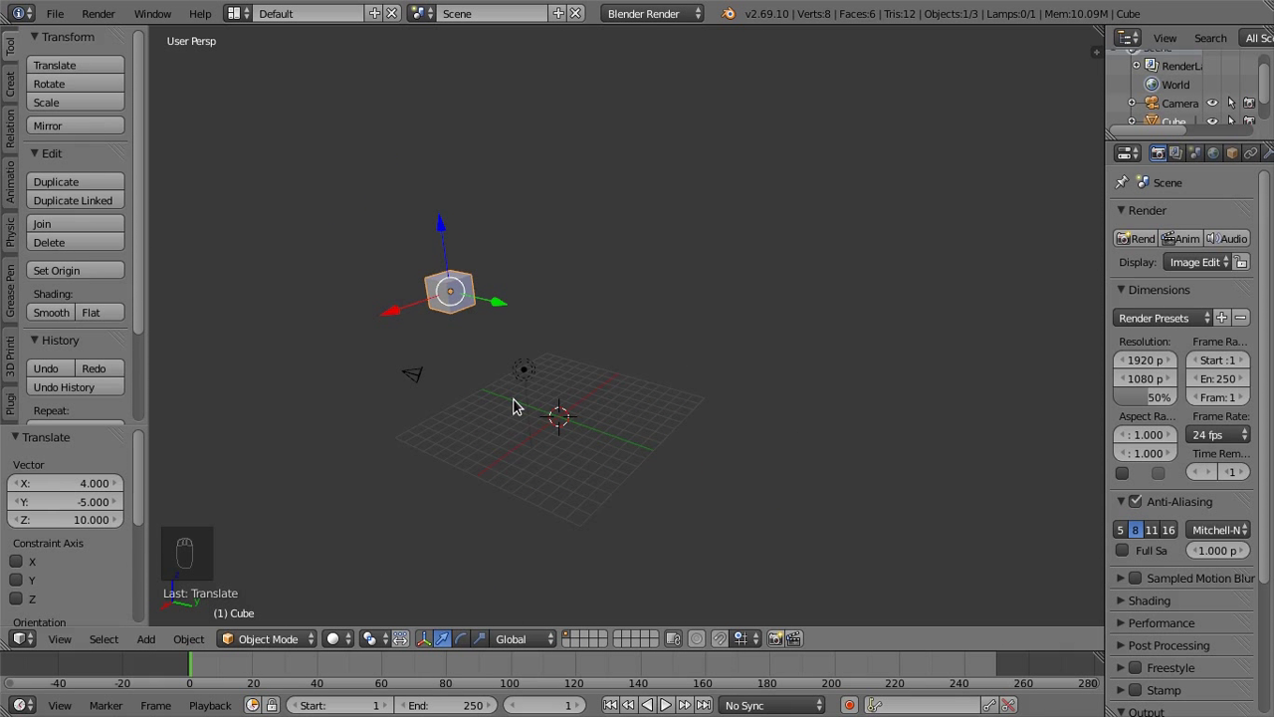
{"action": "key", "text": "ctrl+z"}
{"action": "key", "text": "g"}
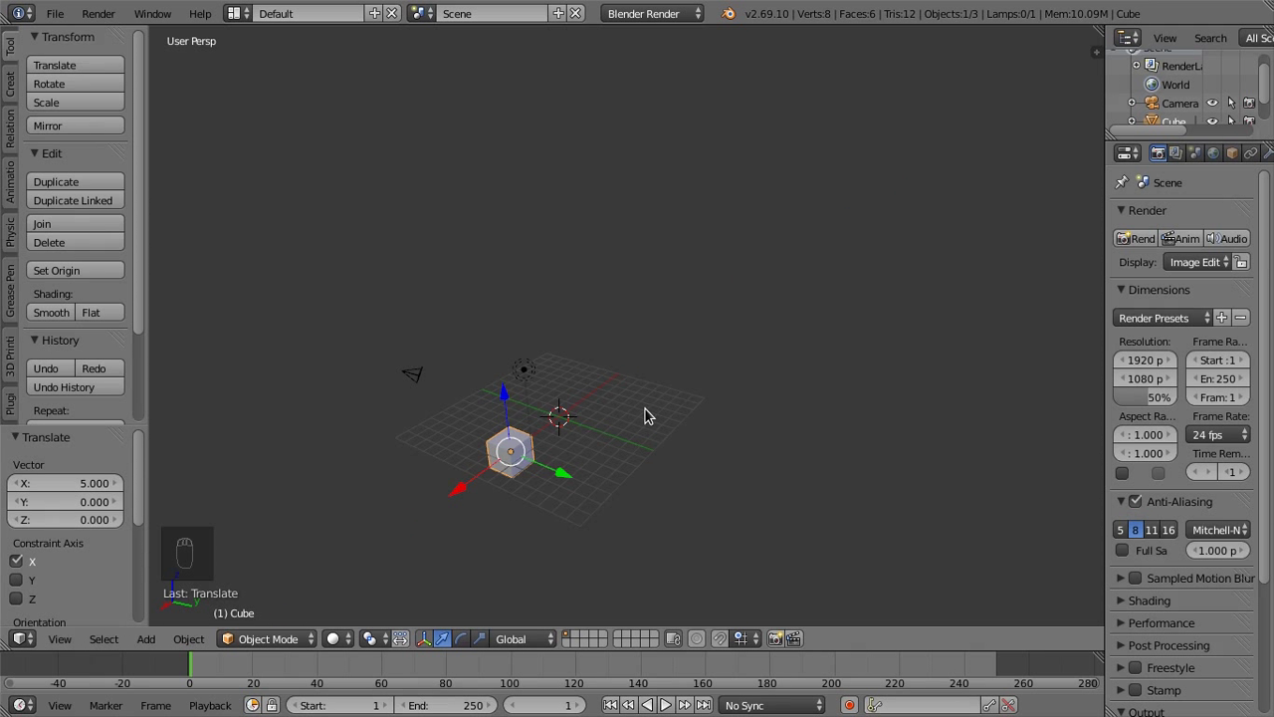
{"action": "key", "text": "ctrl+z"}
{"action": "key", "text": "g"}
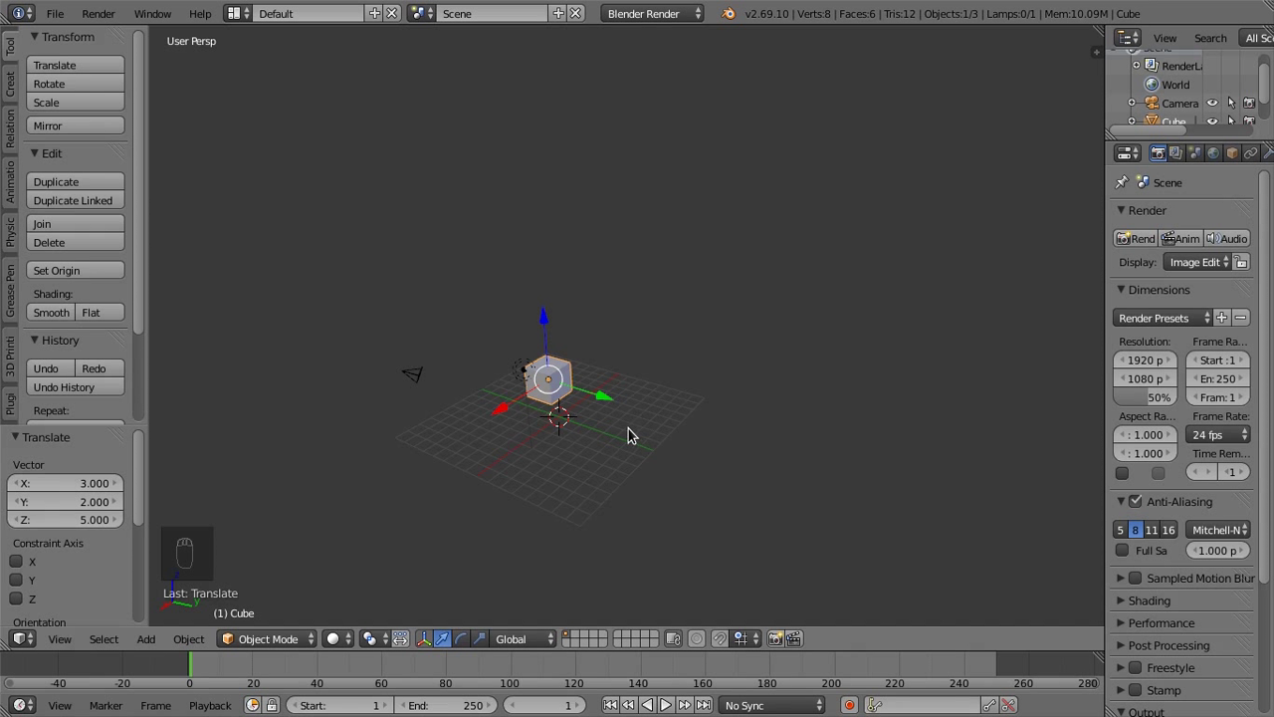
{"action": "key", "text": "ctrl+z"}
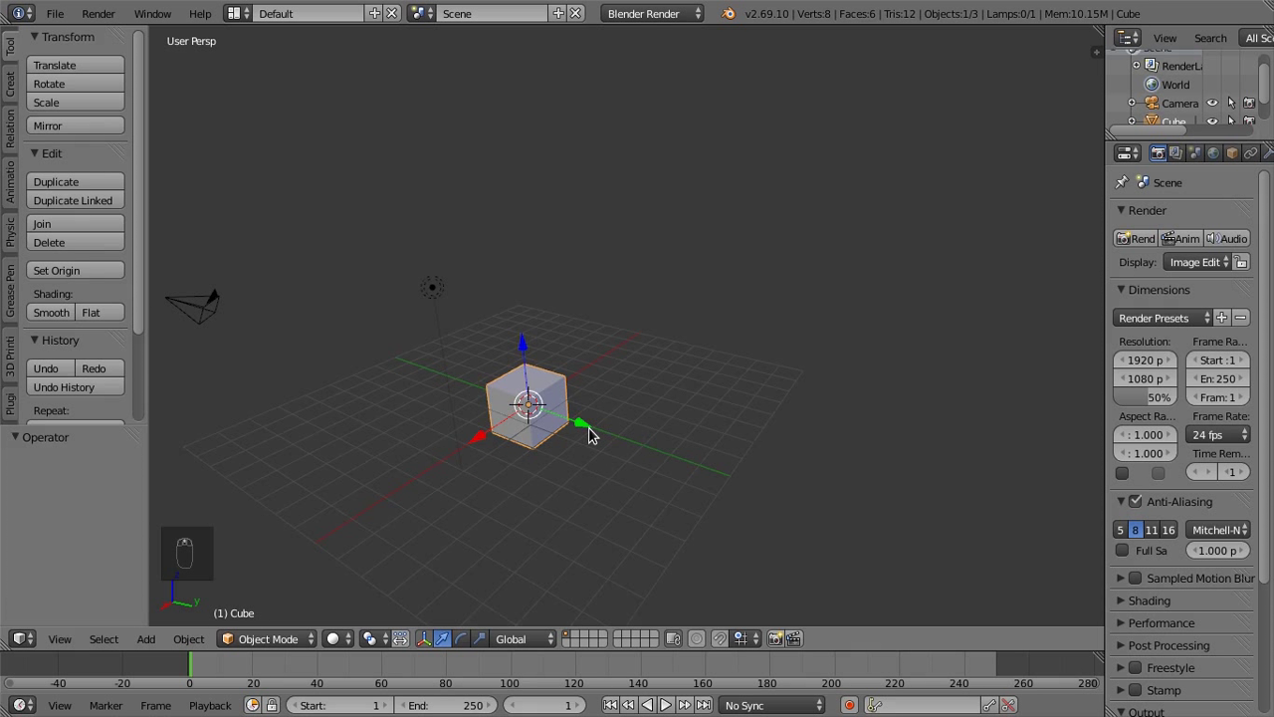
- Switch to Top Ortho view and grab the cube to drag it up and to the right
{"action": "left_click_drag", "start_coordinate": [594, 431], "coordinate": [590, 432]}
{"action": "key", "text": "KP_7"}
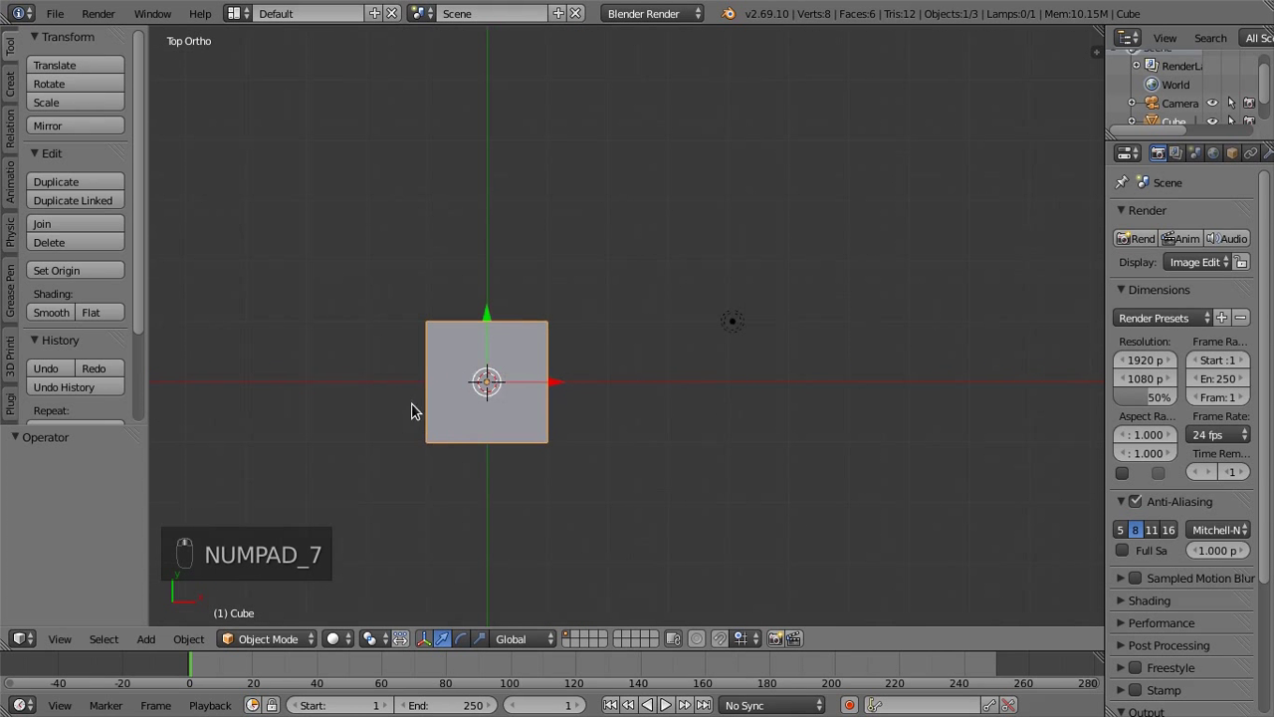
{"action": "left_click_drag", "start_coordinate": [468, 392], "coordinate": [619, 403]}
{"action": "key", "text": "g"}
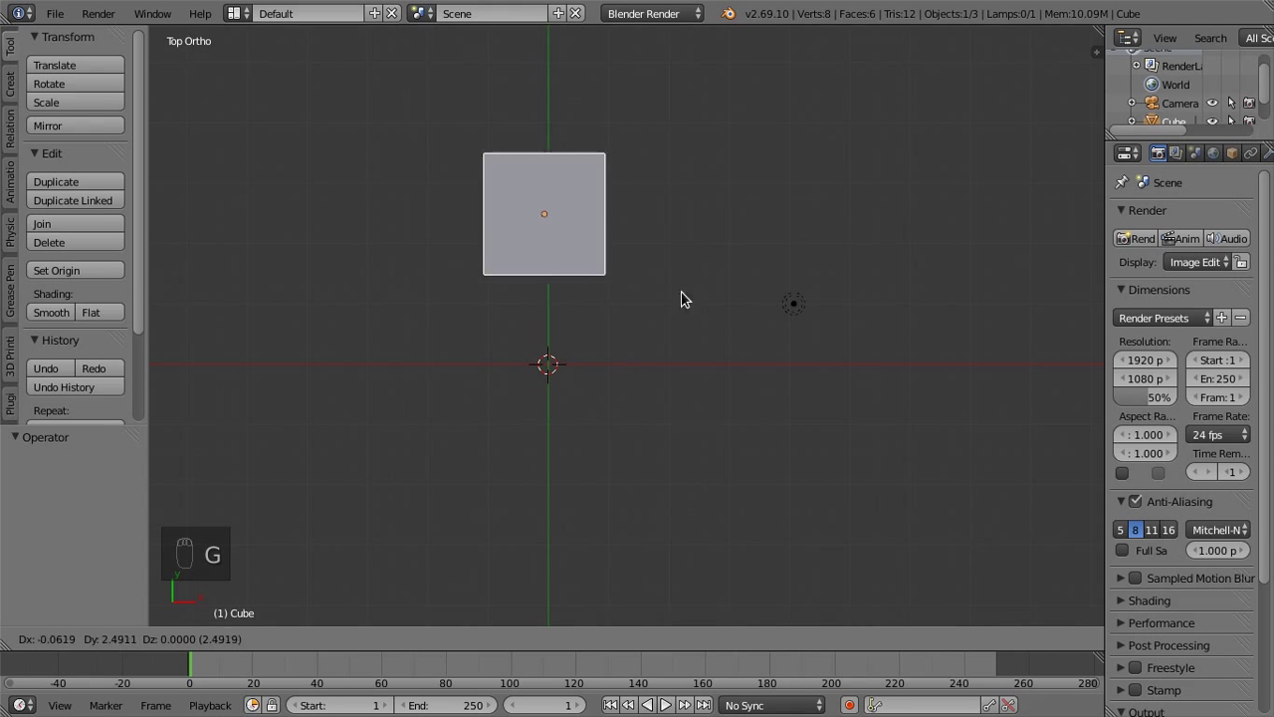
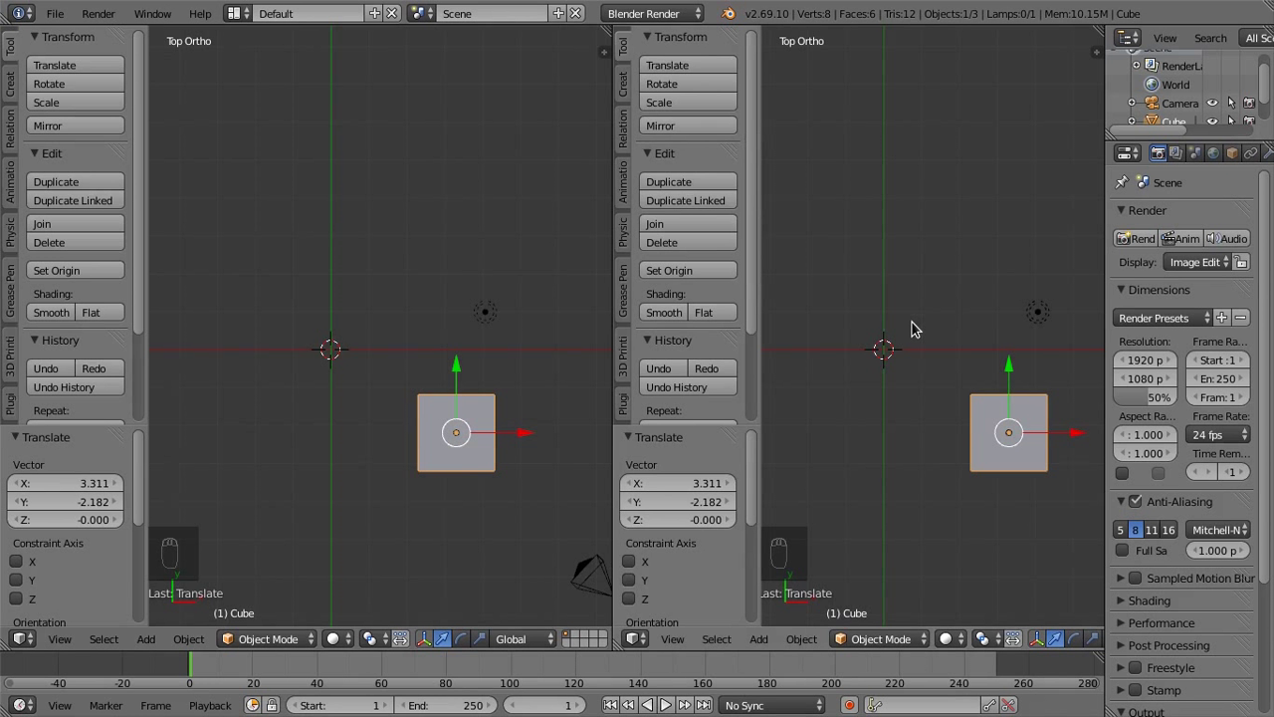
- Set the right view to Front Ortho and hide the tool shelf in the left view
{"action": "key", "text": "t"}
{"action": "key", "text": "KP_1"}
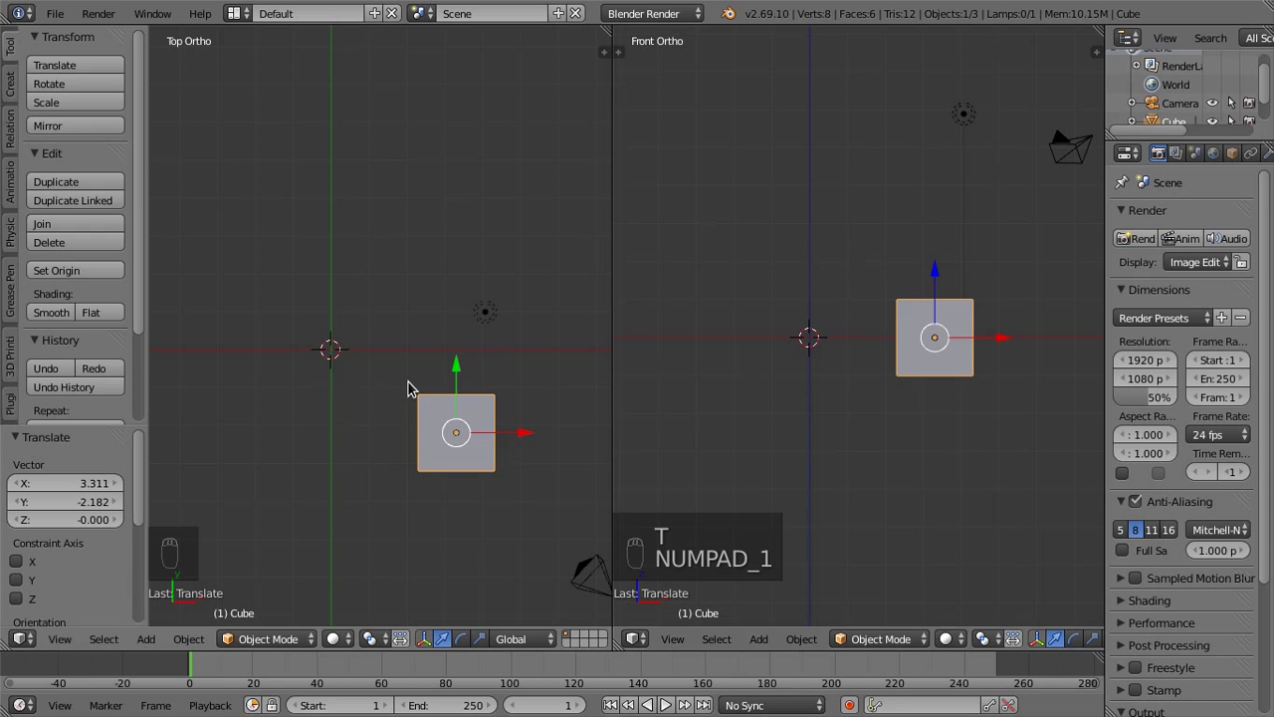
{"action": "key", "text": "t"}
- Drag the cube around in the split views, leaving it right of the origin at grid level
{"action": "key", "text": "g"}
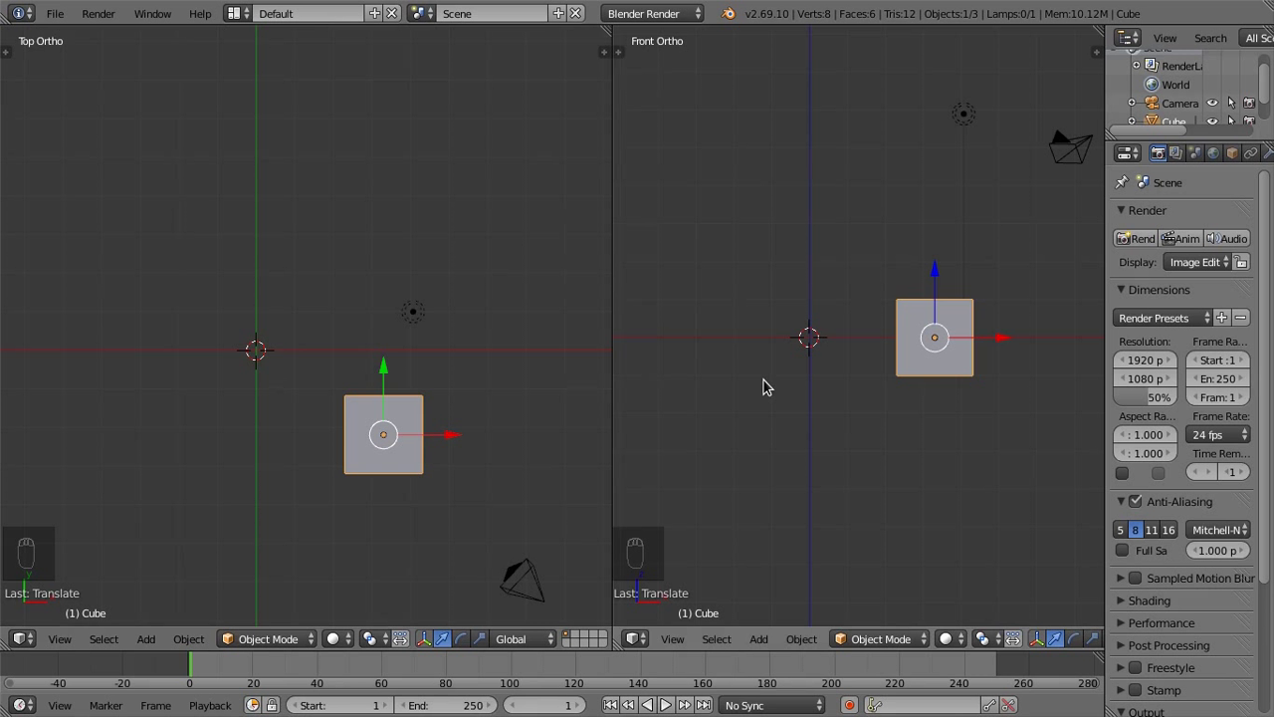
{"action": "key", "text": "g"}
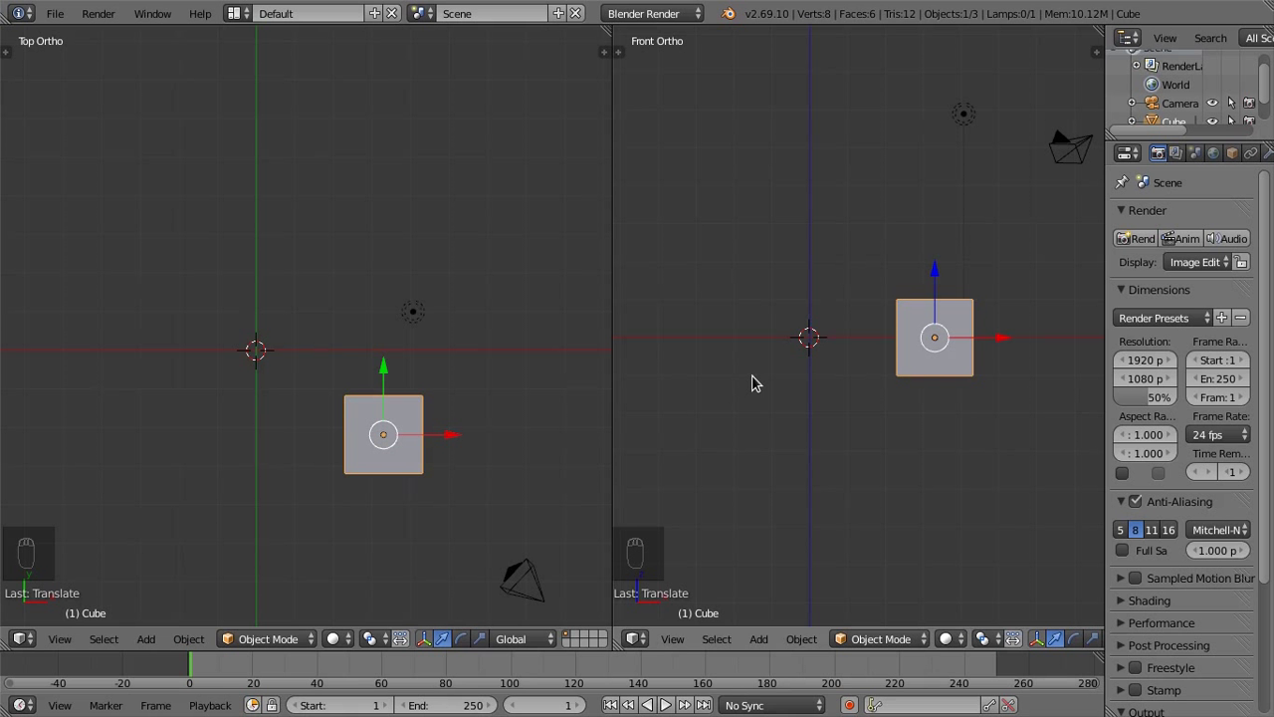
- Orbit the perspective view around the cube and nudge it slightly further right of the origin
{"action": "left_click_drag", "start_coordinate": [374, 412], "coordinate": [147, 385]}
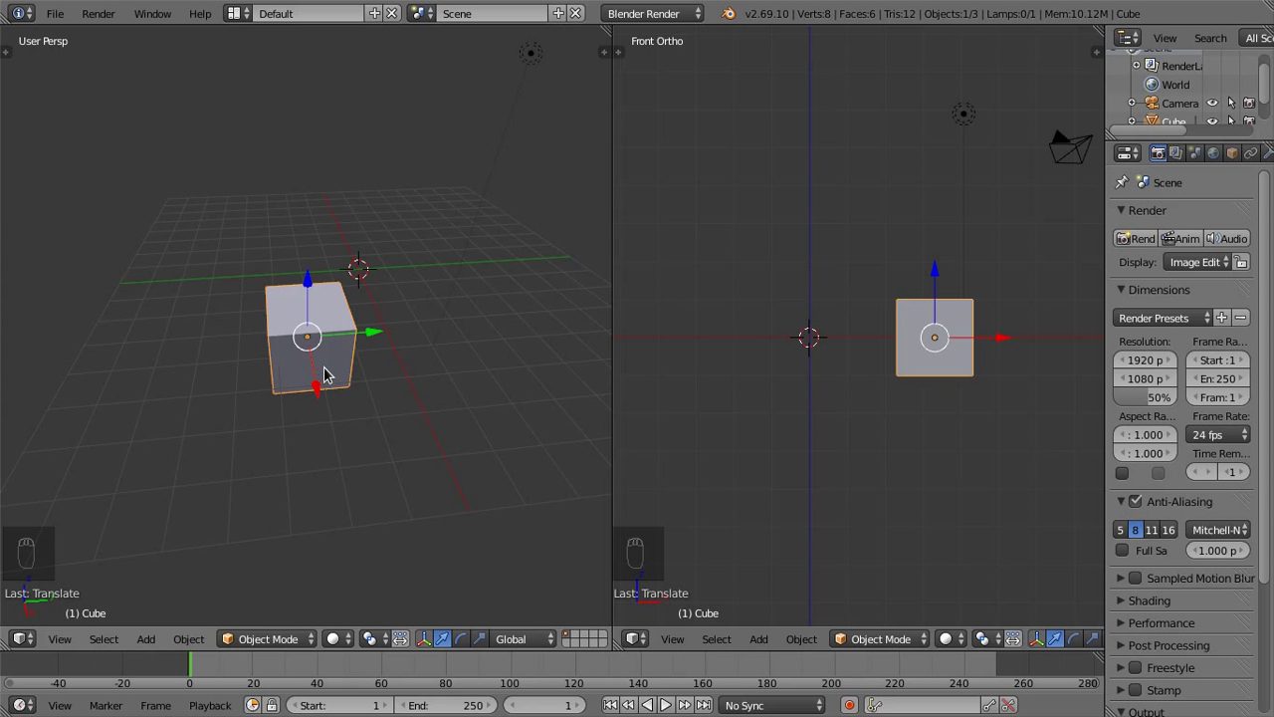
{"action": "key", "text": "g"}
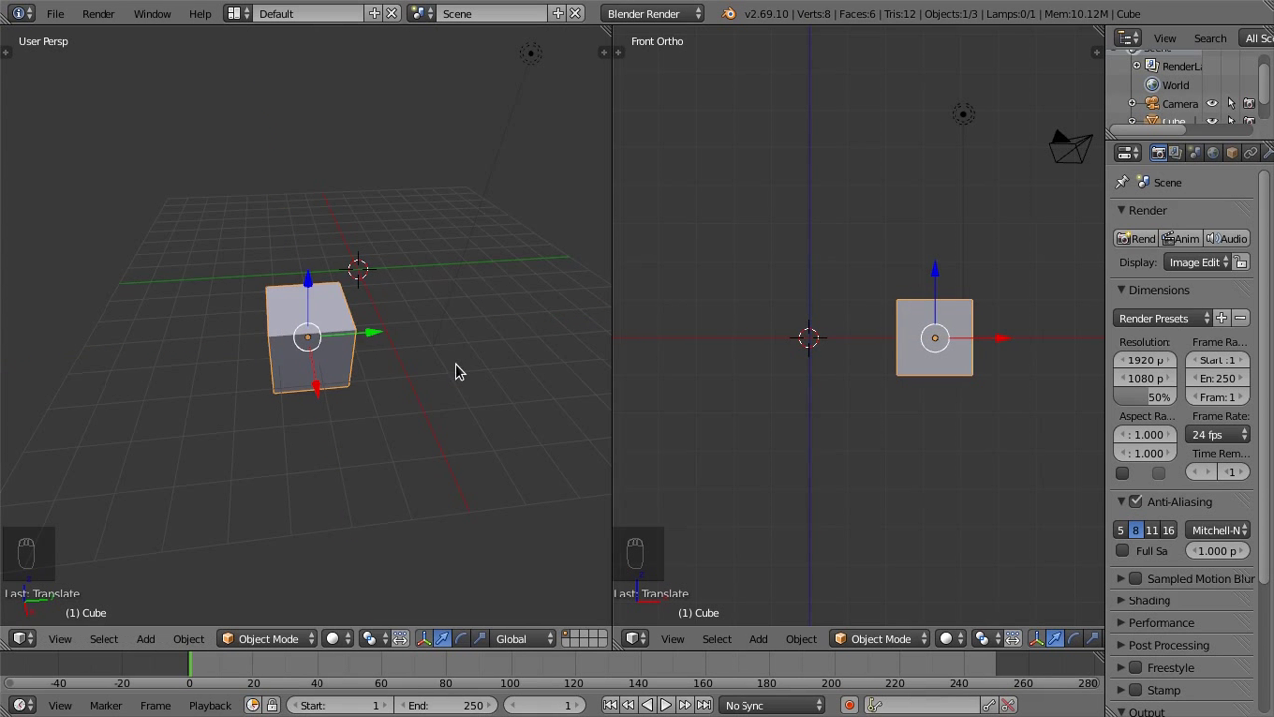
{"action": "left_click_drag", "start_coordinate": [395, 375], "coordinate": [456, 344]}
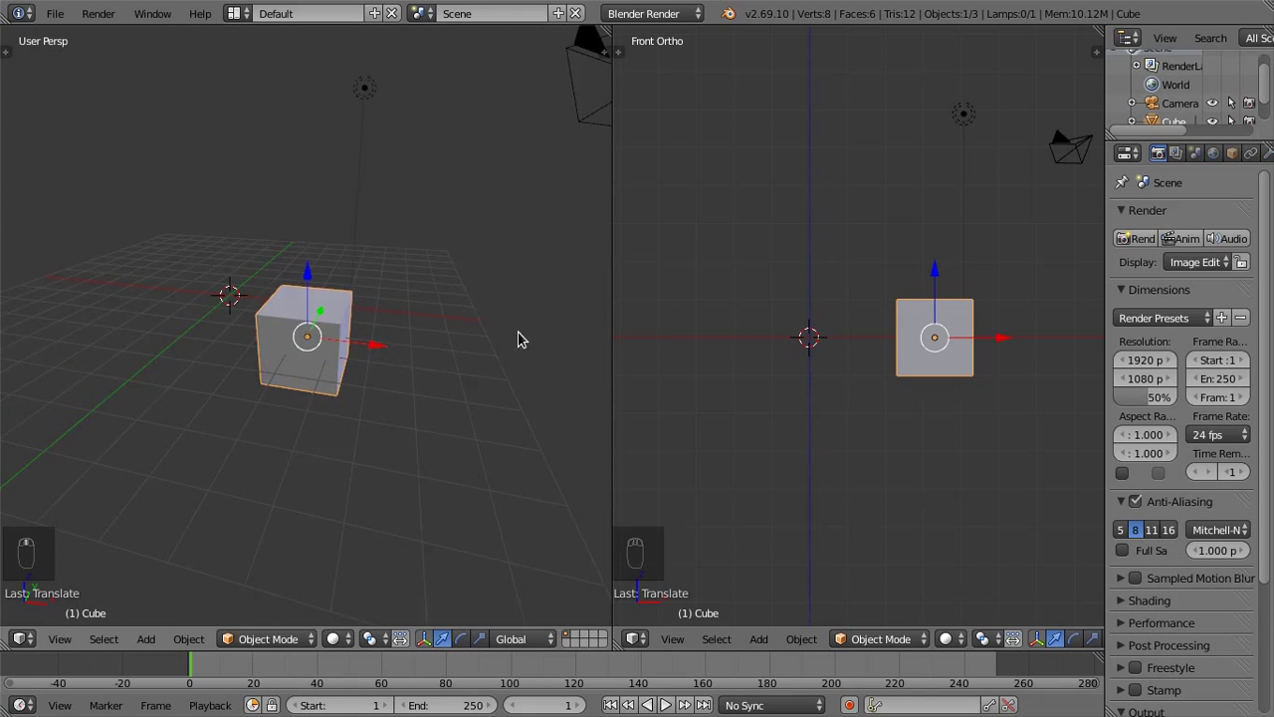
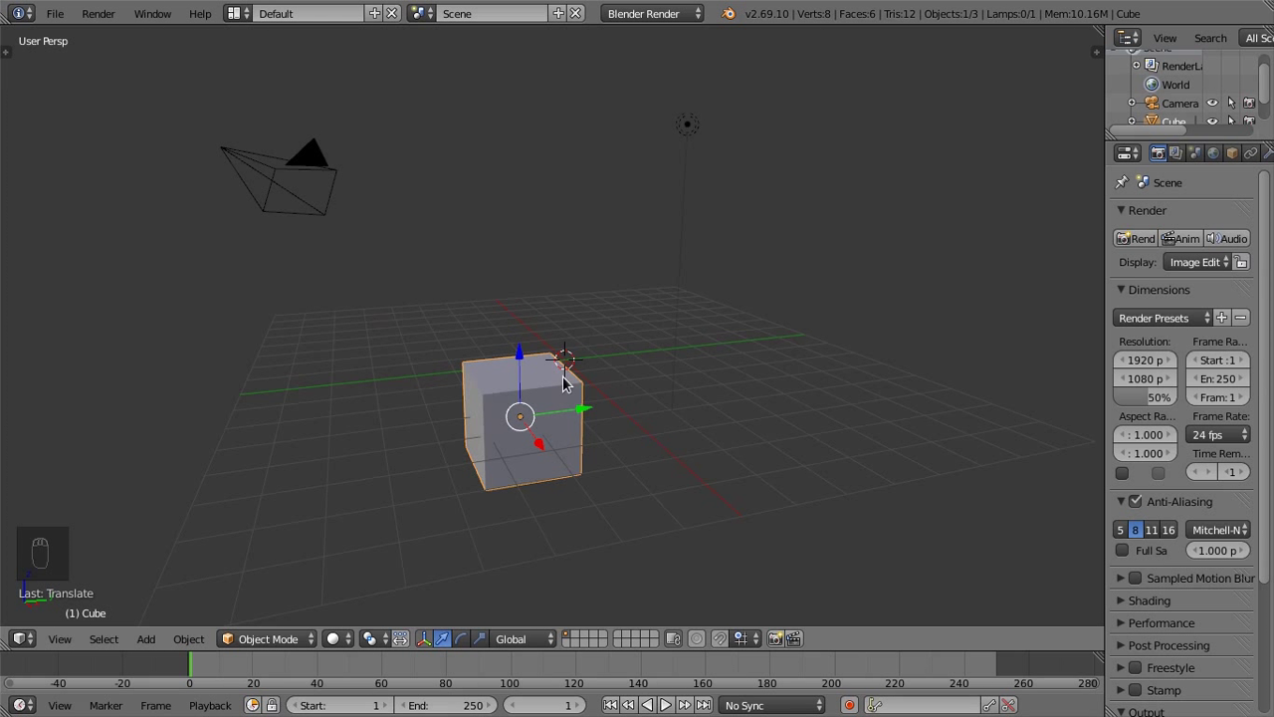
- Zoom the maximized perspective view out and move the cube straight up above the grid
{"action": "left_click_drag", "start_coordinate": [623, 278], "coordinate": [647, 379]}
{"action": "middle_click", "coordinate": [647, 379]}
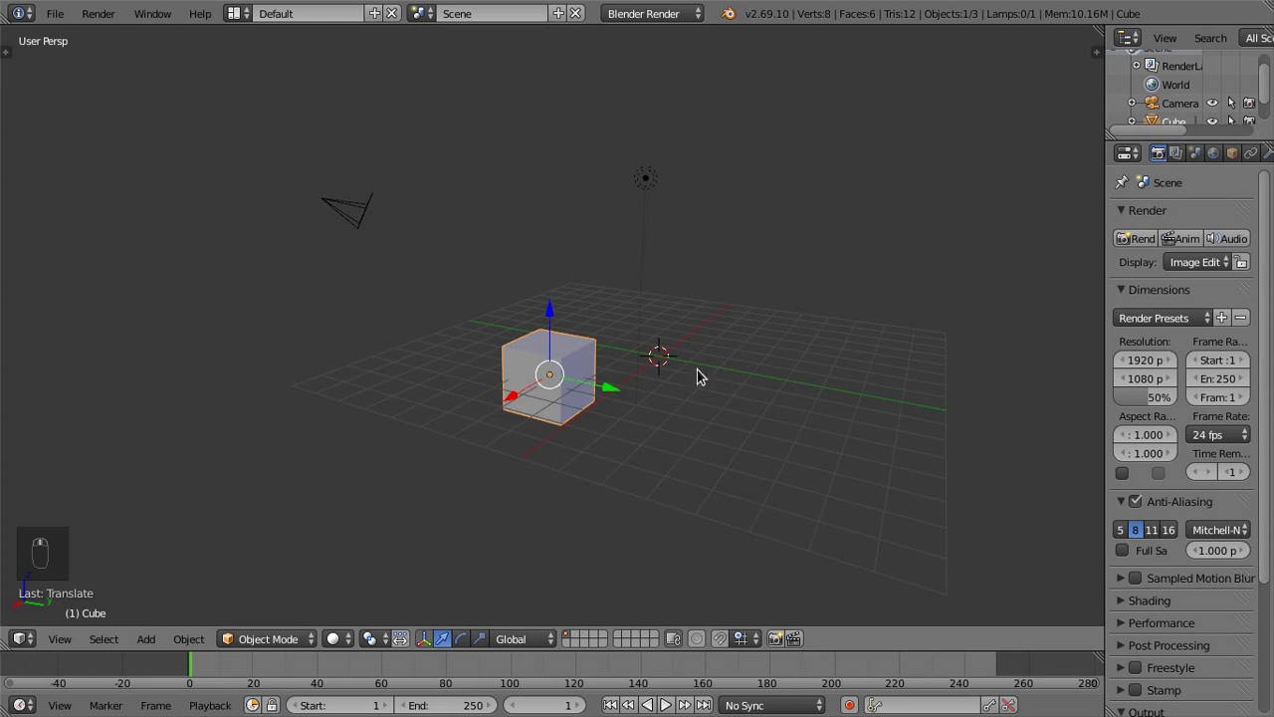
{"action": "key", "text": "g"}
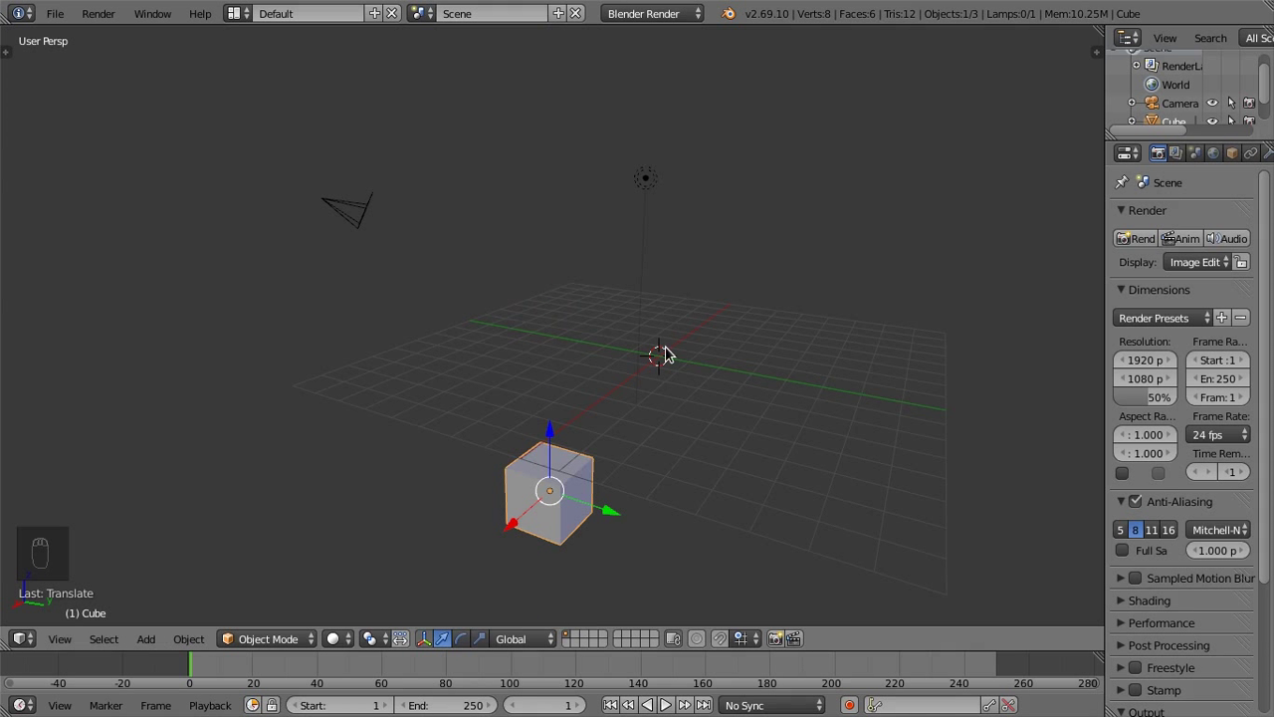
- Orbit the view from ground level back above the grid to look at the raised cube
{"action": "left_click_drag", "start_coordinate": [723, 502], "coordinate": [736, 493]}
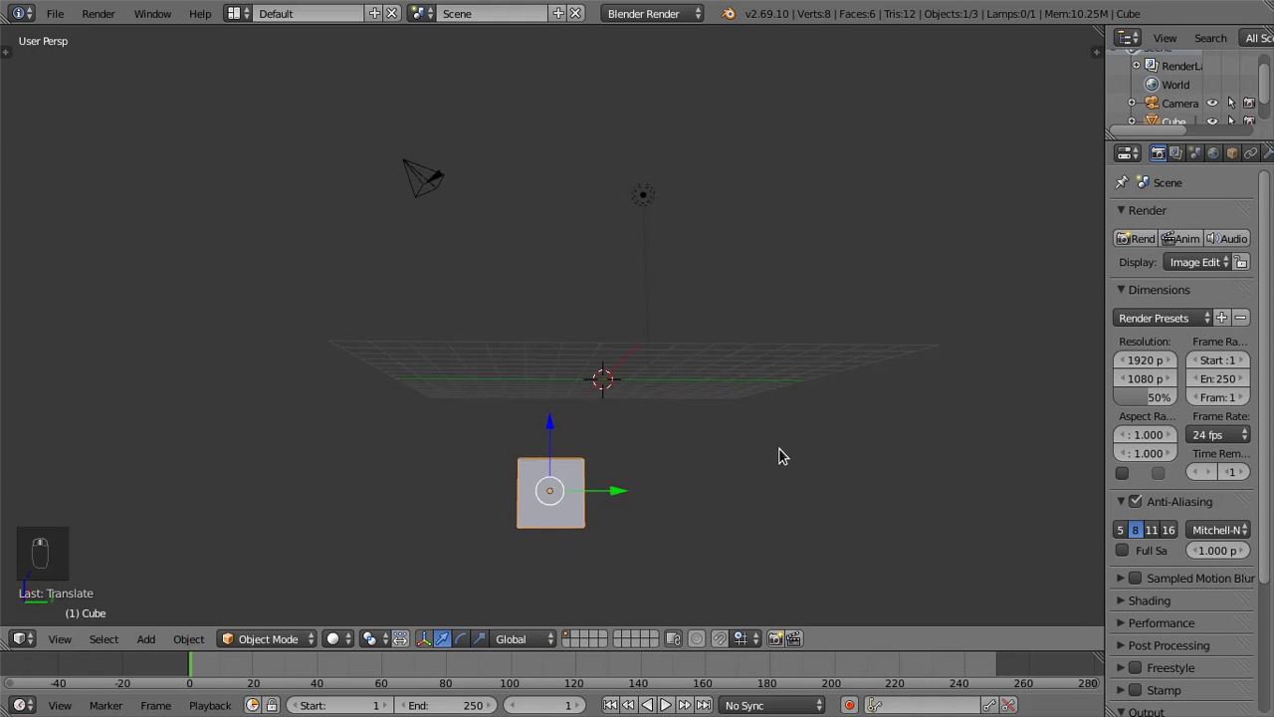
{"action": "left_click_drag", "start_coordinate": [669, 531], "coordinate": [634, 530]}
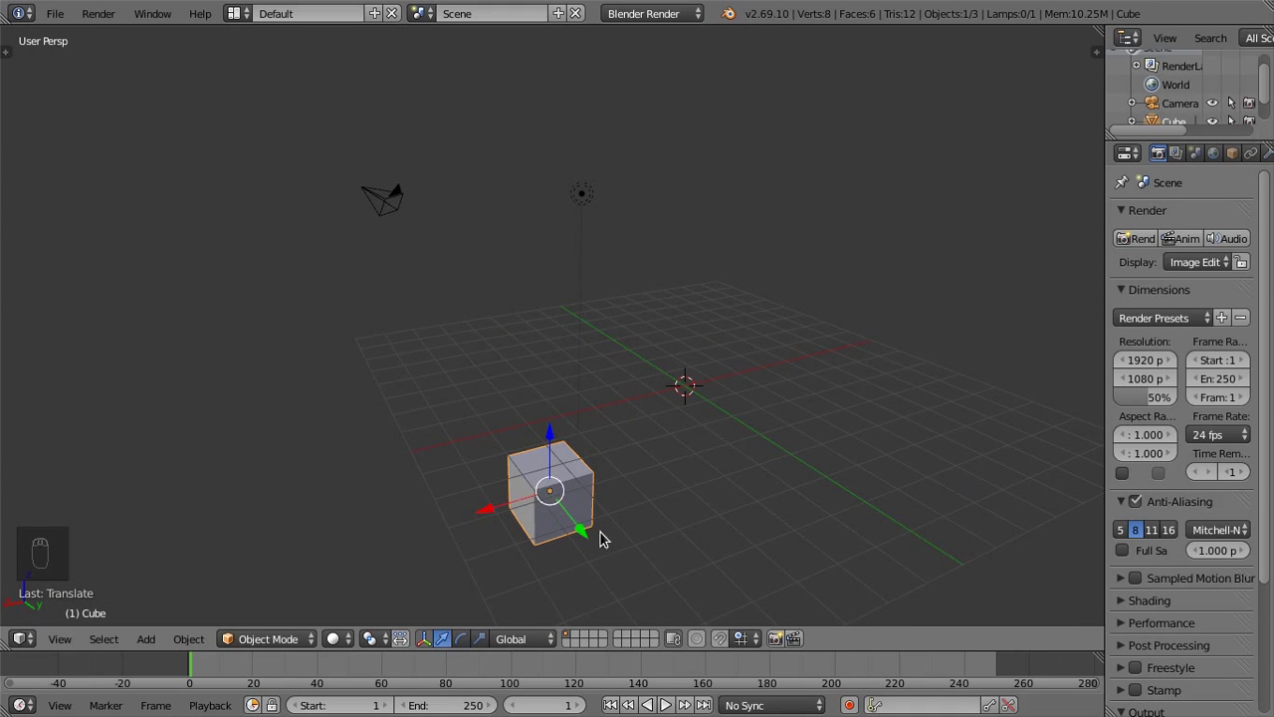
{"action": "key", "text": "g"}
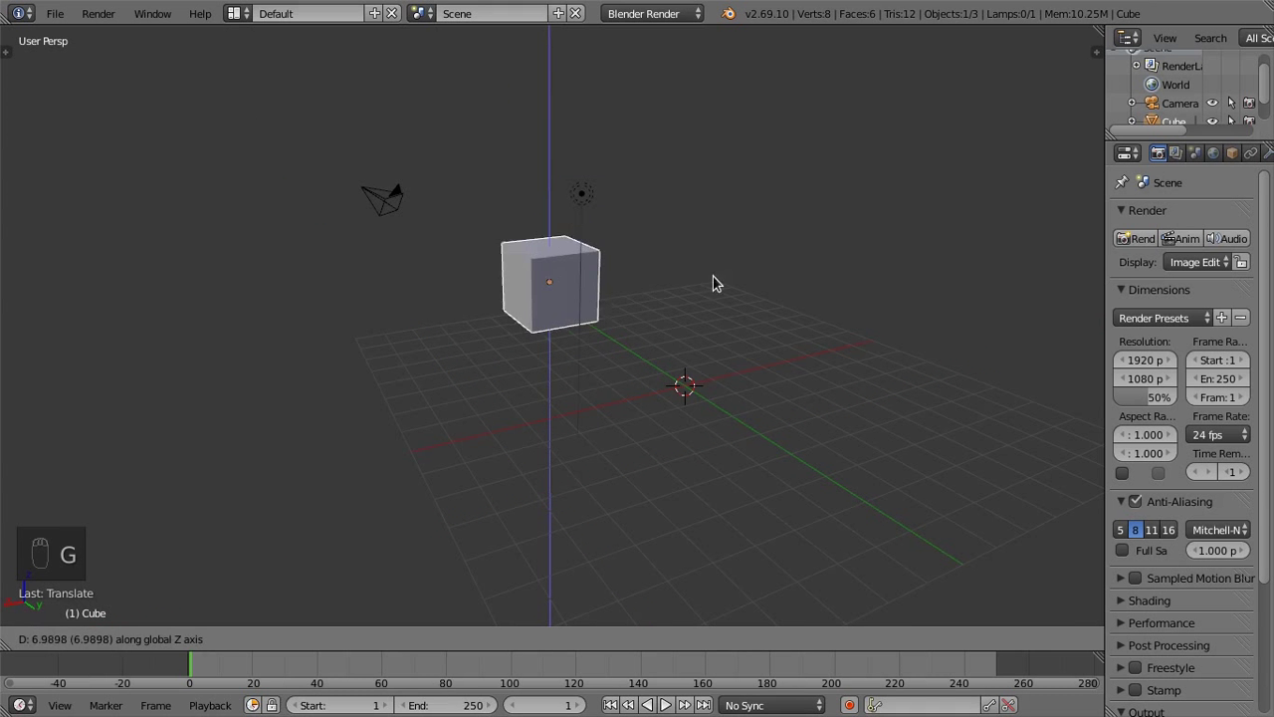
{"action": "left_click_drag", "start_coordinate": [762, 338], "coordinate": [721, 340]}
{"action": "middle_click", "coordinate": [720, 339]}
{"action": "middle_click", "coordinate": [629, 321]}
- Slide the raised cube along the X axis, orbit around it and start rotating it
{"action": "key", "text": "g"}
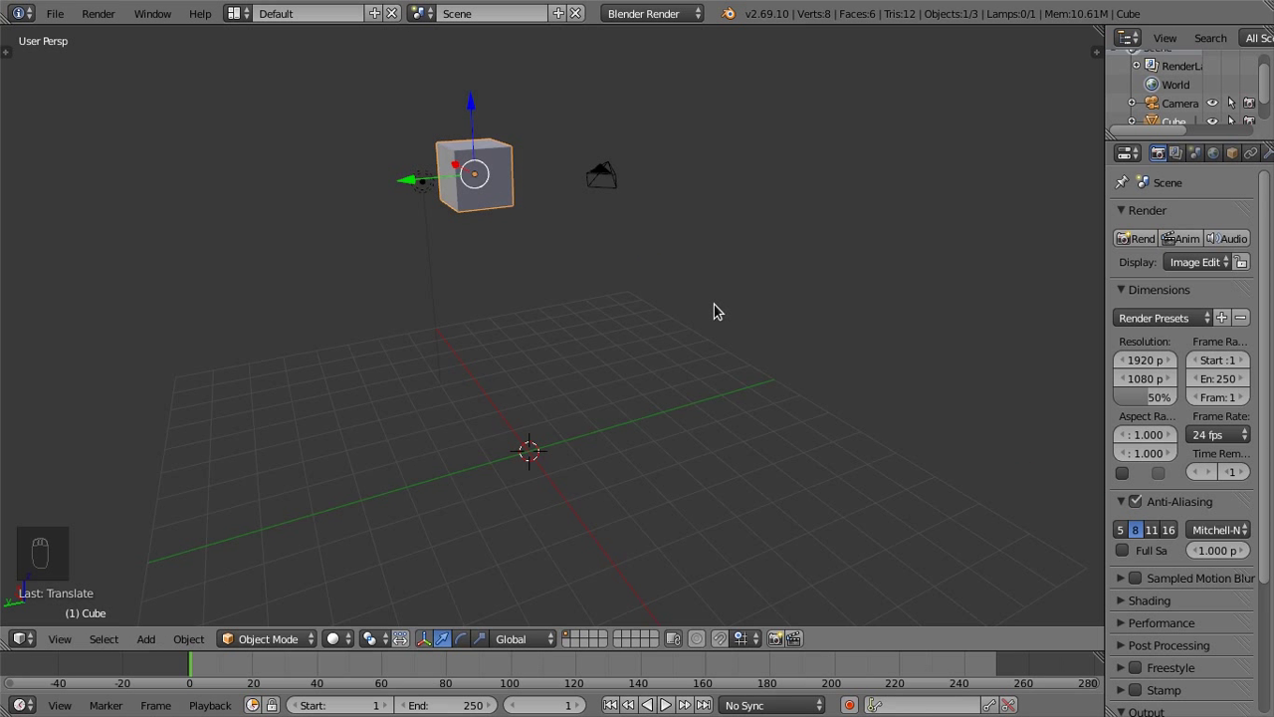
{"action": "key", "text": "g"}
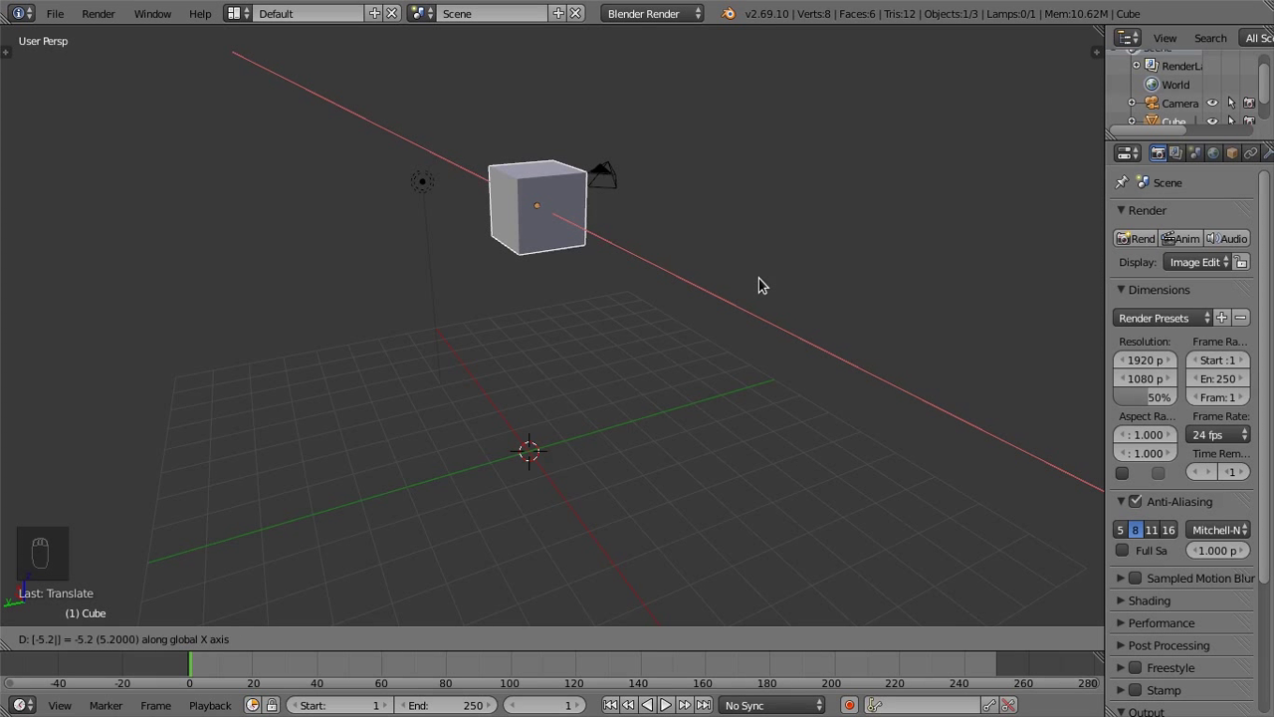
{"action": "left_click_drag", "start_coordinate": [568, 322], "coordinate": [610, 378]}
{"action": "left_click_drag", "start_coordinate": [610, 379], "coordinate": [574, 361]}
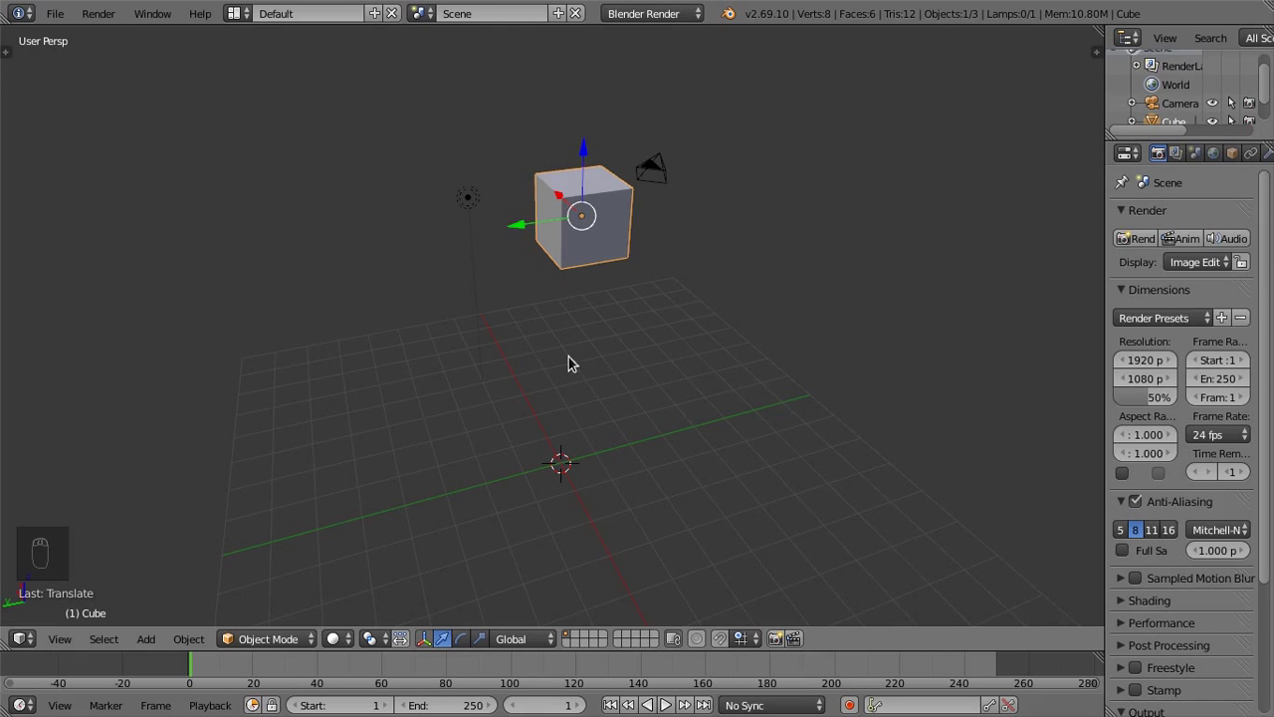
{"action": "left_click_drag", "start_coordinate": [631, 445], "coordinate": [720, 453]}
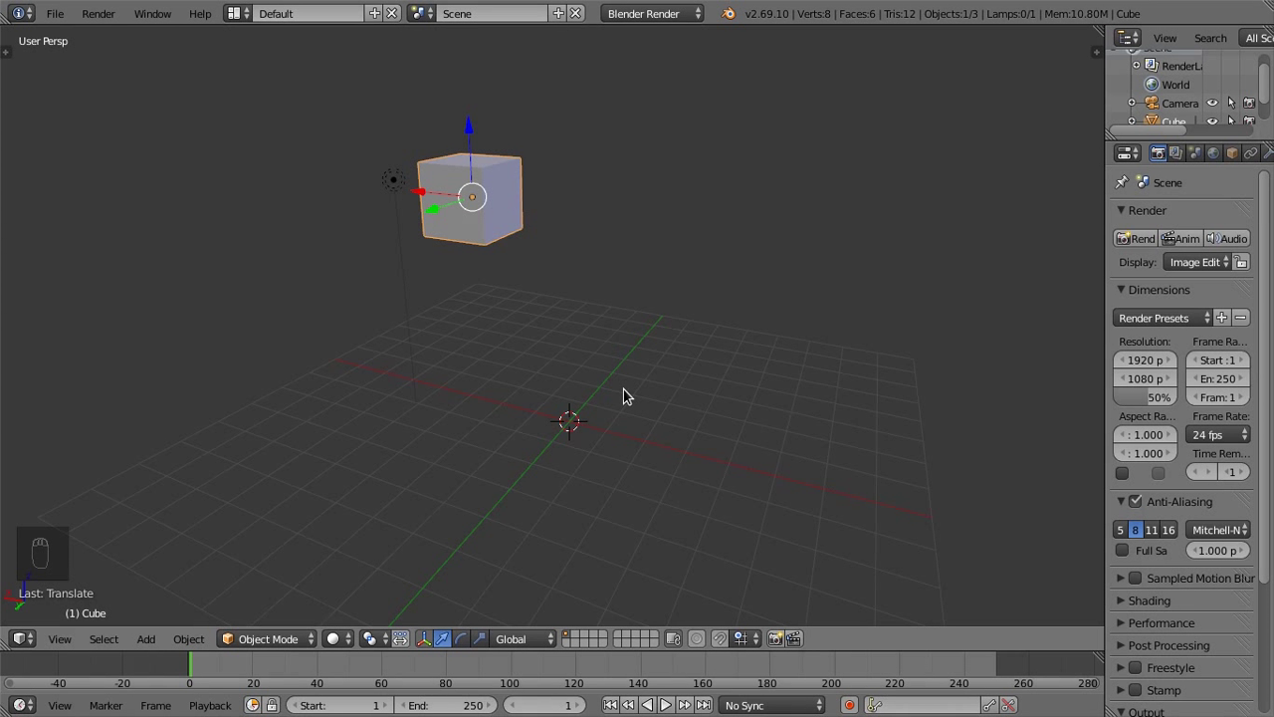
{"action": "key", "text": "r"}
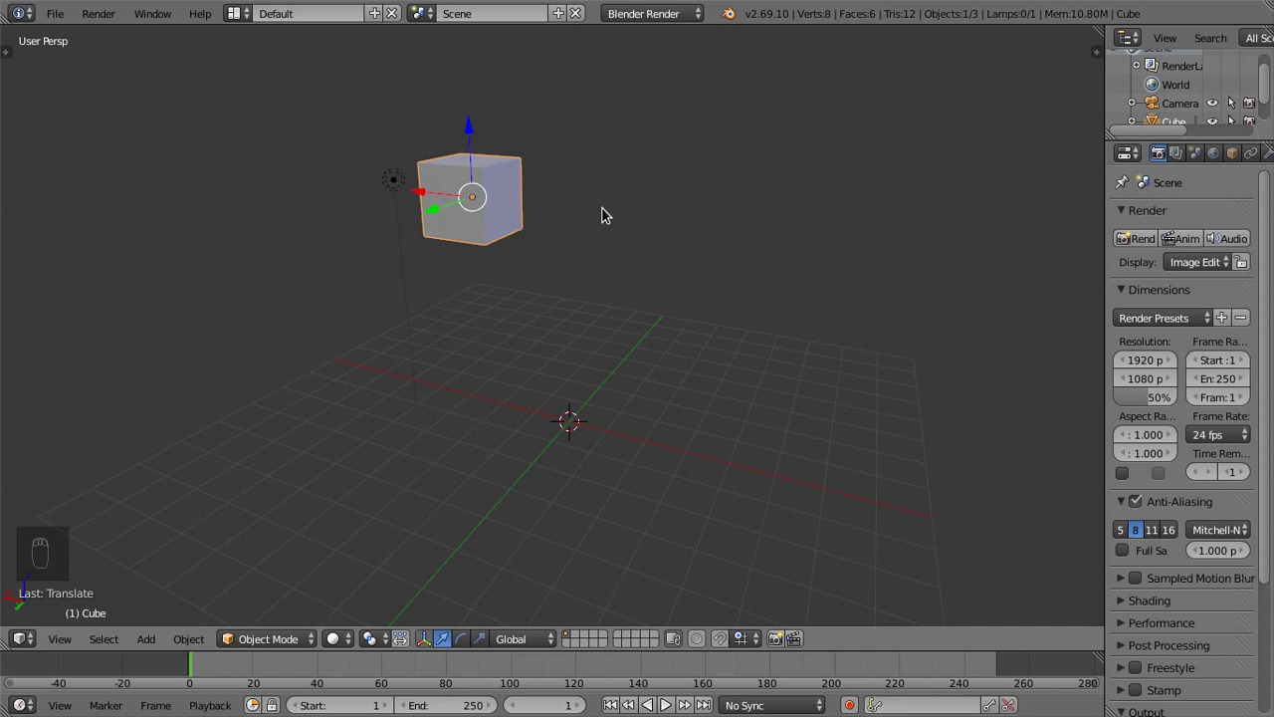
- From the Right Ortho view, rotate the cube so it sits tilted at an angle
{"action": "key", "text": "KP_3"}
{"action": "key", "text": "r"}
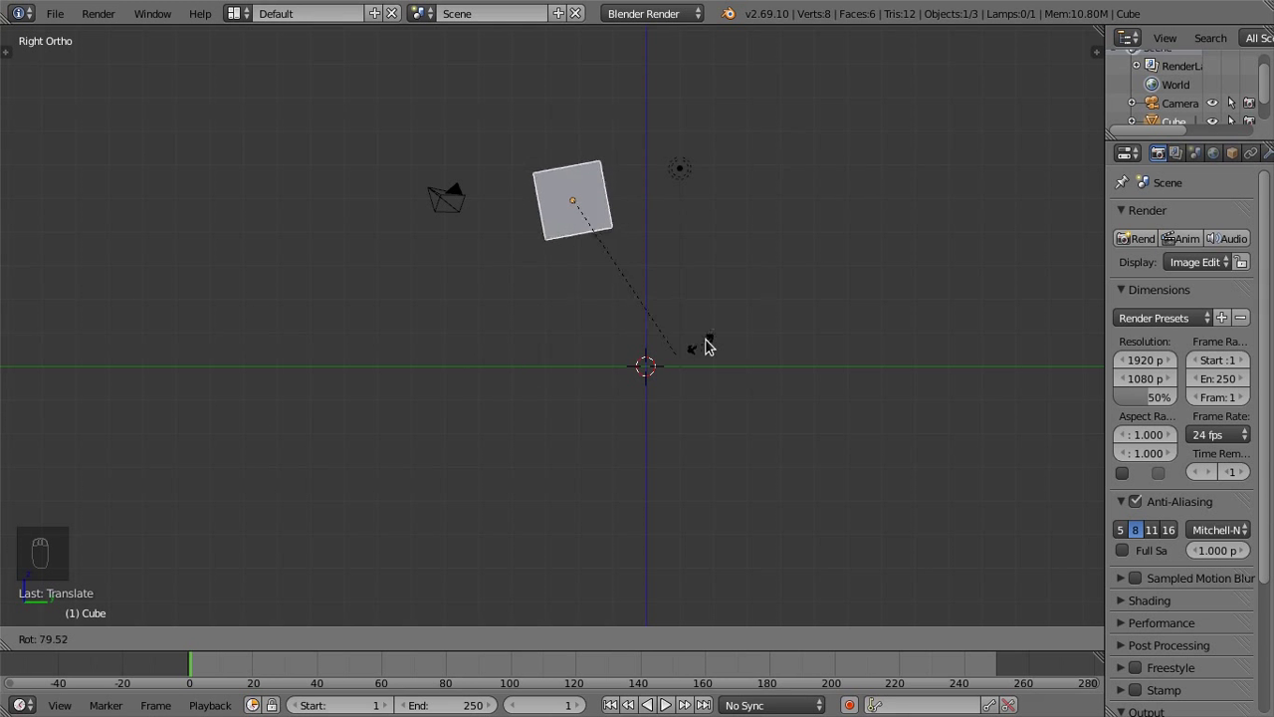
{"action": "left_click_drag", "start_coordinate": [444, 305], "coordinate": [672, 184]}
- Cancel the first rotation, then rotate the cube into a tilted angle and orbit around it
{"action": "key", "text": "r"}
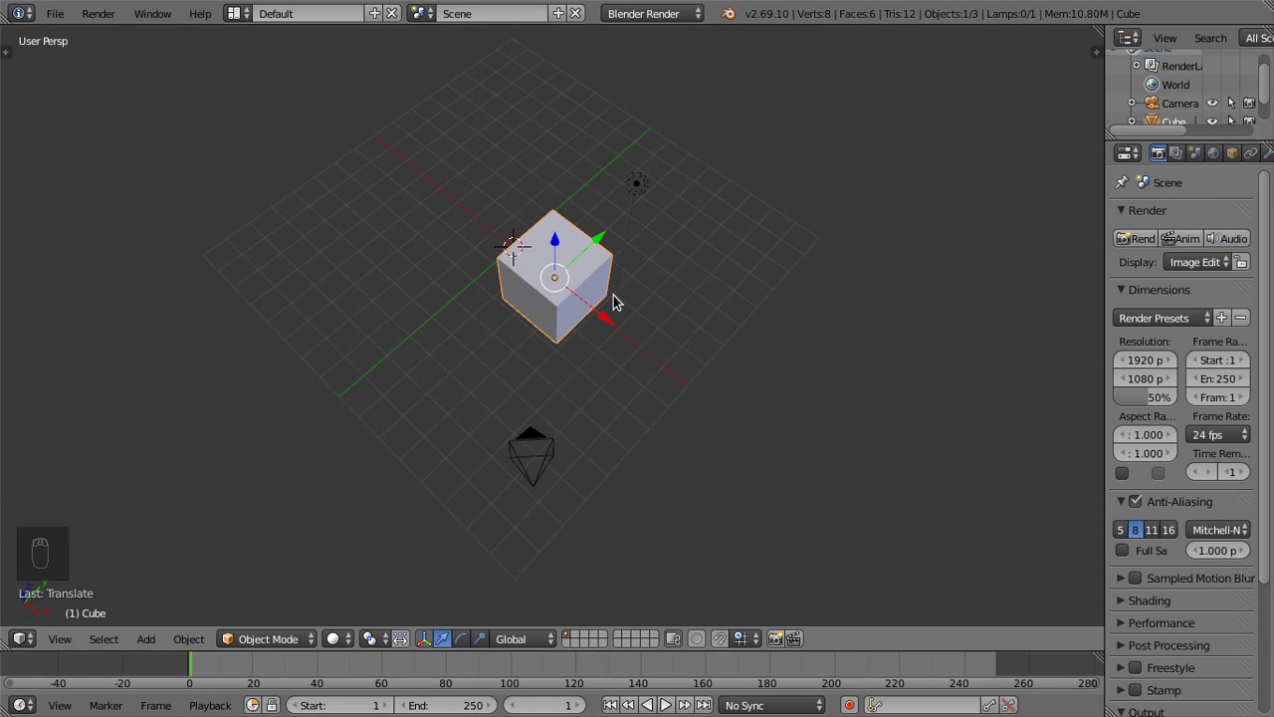
{"action": "key", "text": "r"}
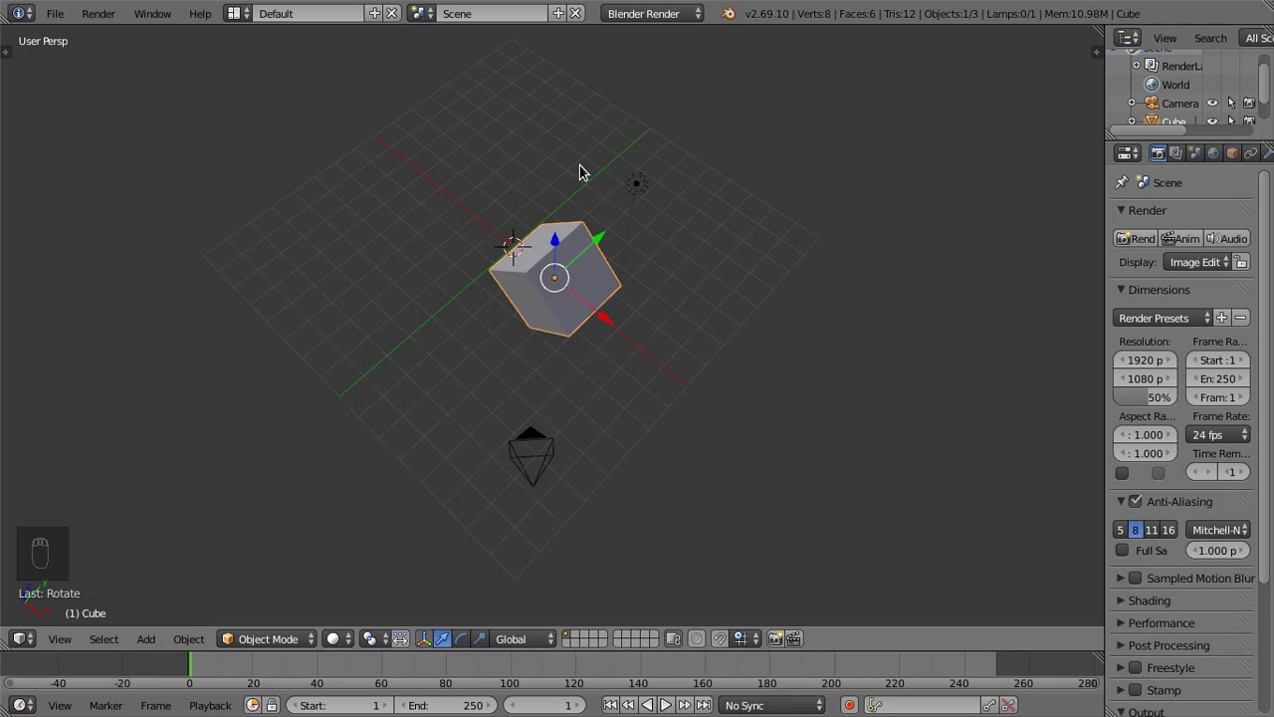
{"action": "left_click_drag", "start_coordinate": [576, 369], "coordinate": [615, 325]}
- Undo the rotation so the cube stands upright again and check it from the front view
{"action": "key", "text": "ctrl+z"}
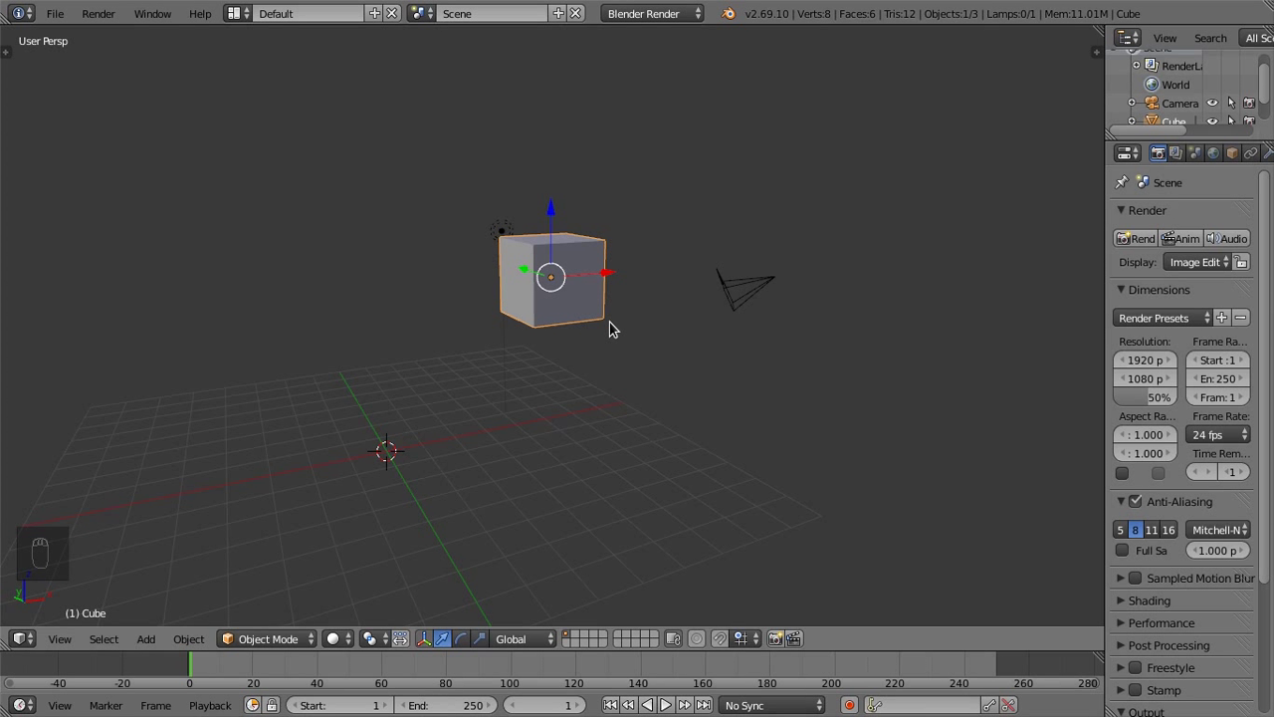
{"action": "left_click_drag", "start_coordinate": [662, 349], "coordinate": [668, 301]}
{"action": "key", "text": "KP_1"}
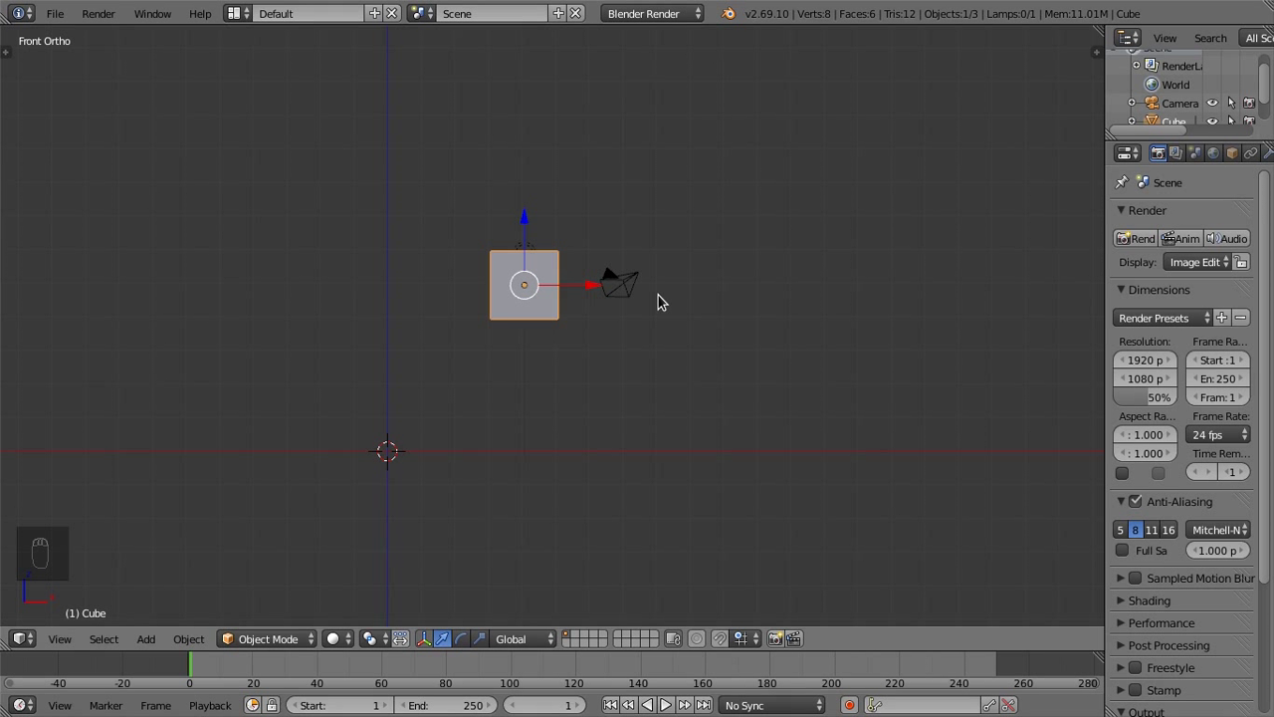
- Return to an angled perspective view around the upright cube
{"action": "key", "text": "KP_7"}
{"action": "left_click_drag", "start_coordinate": [581, 381], "coordinate": [559, 380]}
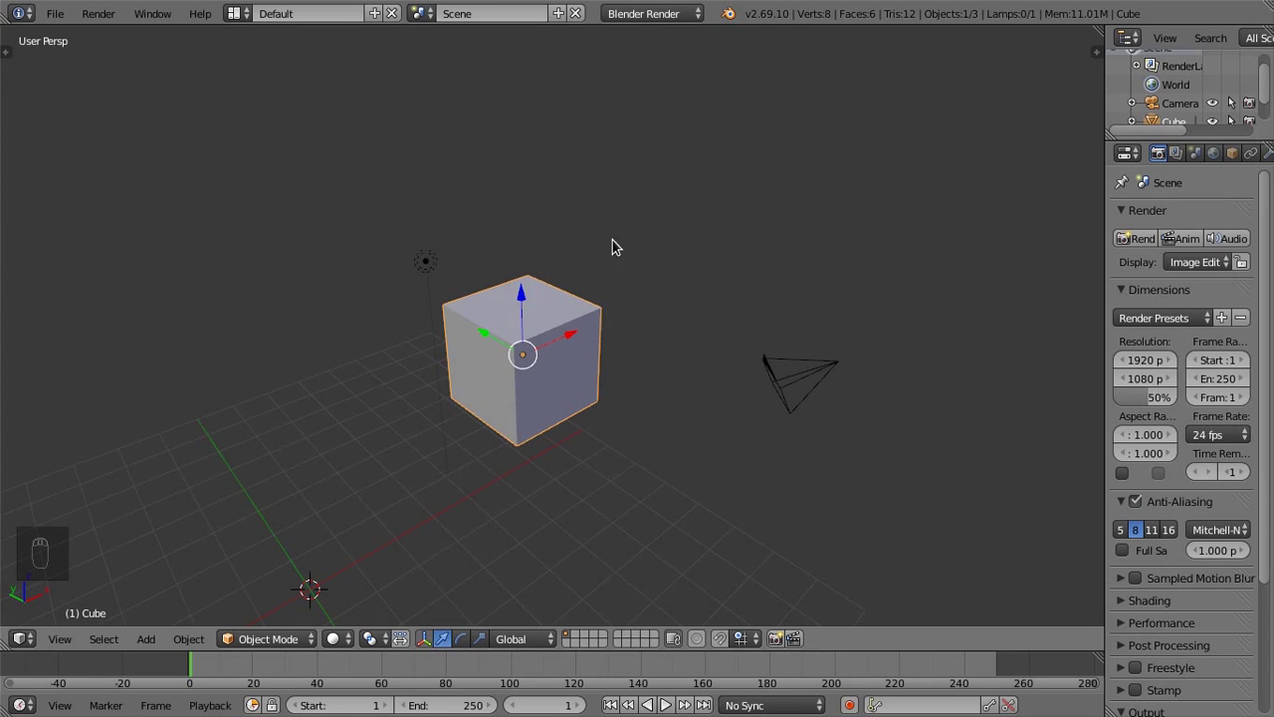
{"action": "left_click_drag", "start_coordinate": [692, 185], "coordinate": [640, 275]}
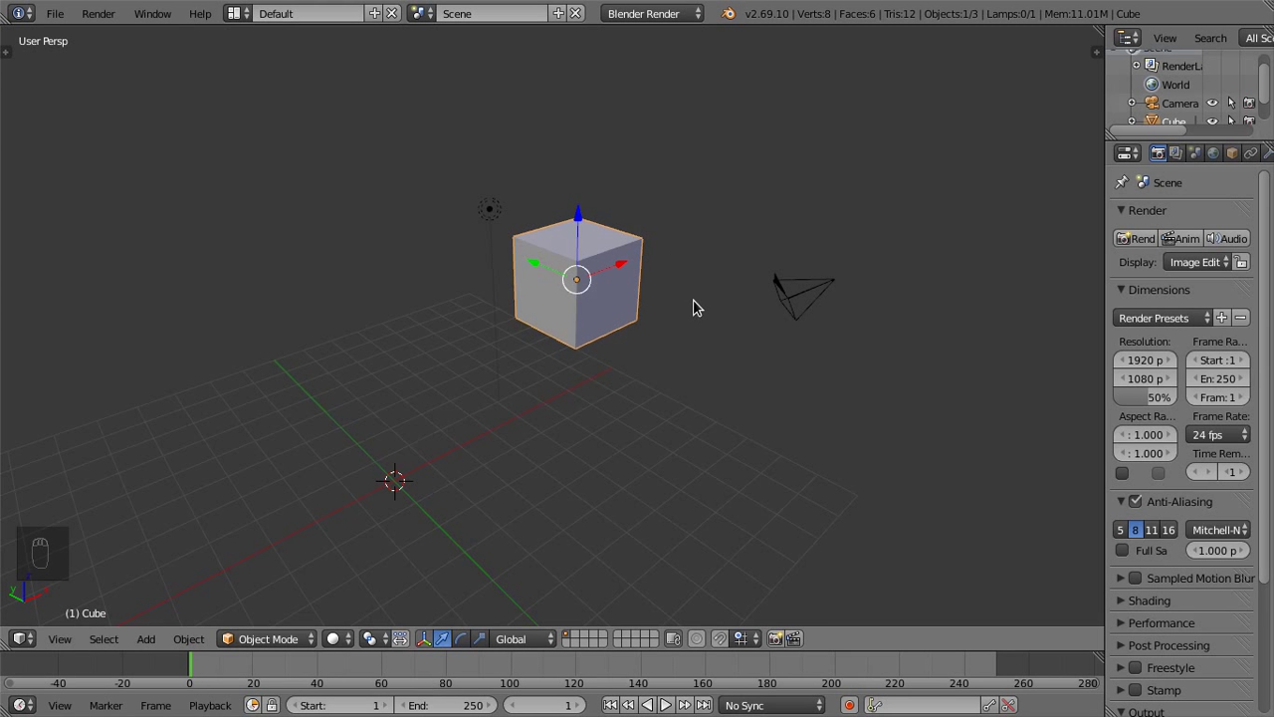
- Enlarge the cube, undo, then squash it along one axis into a lower, longer box
{"action": "key", "text": "s"}
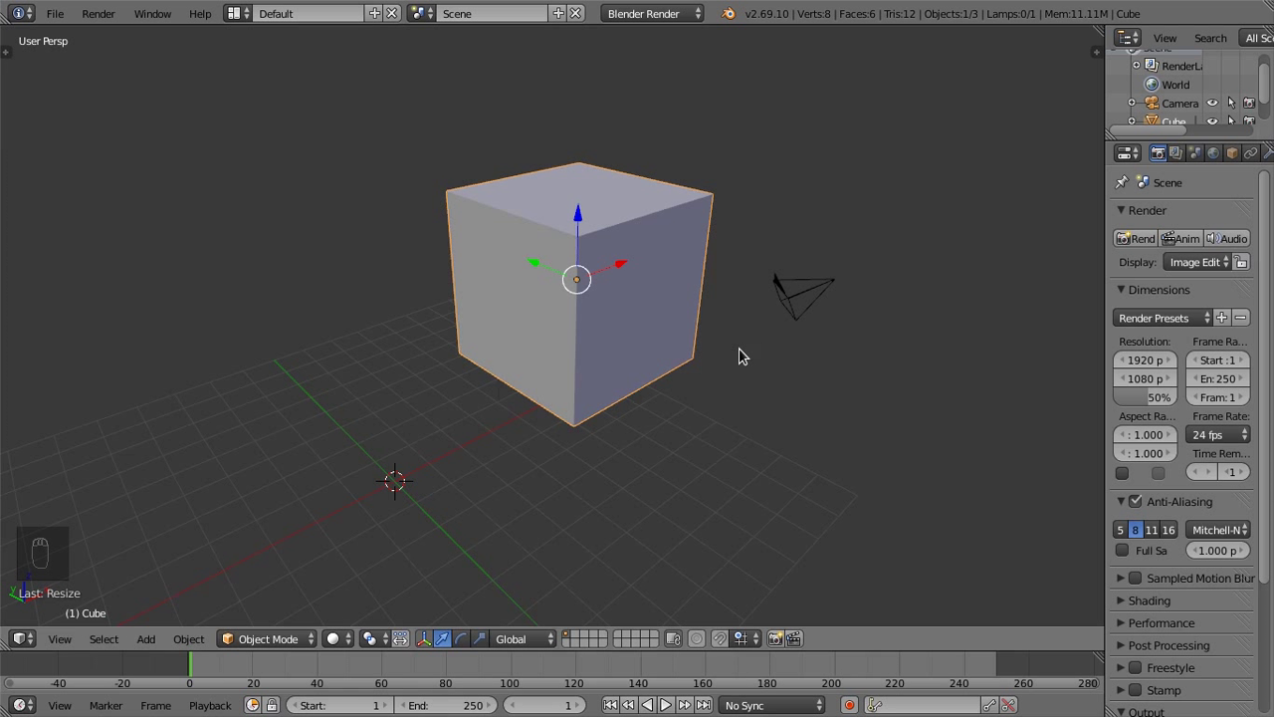
{"action": "key", "text": "ctrl+z"}
{"action": "key", "text": "s"}
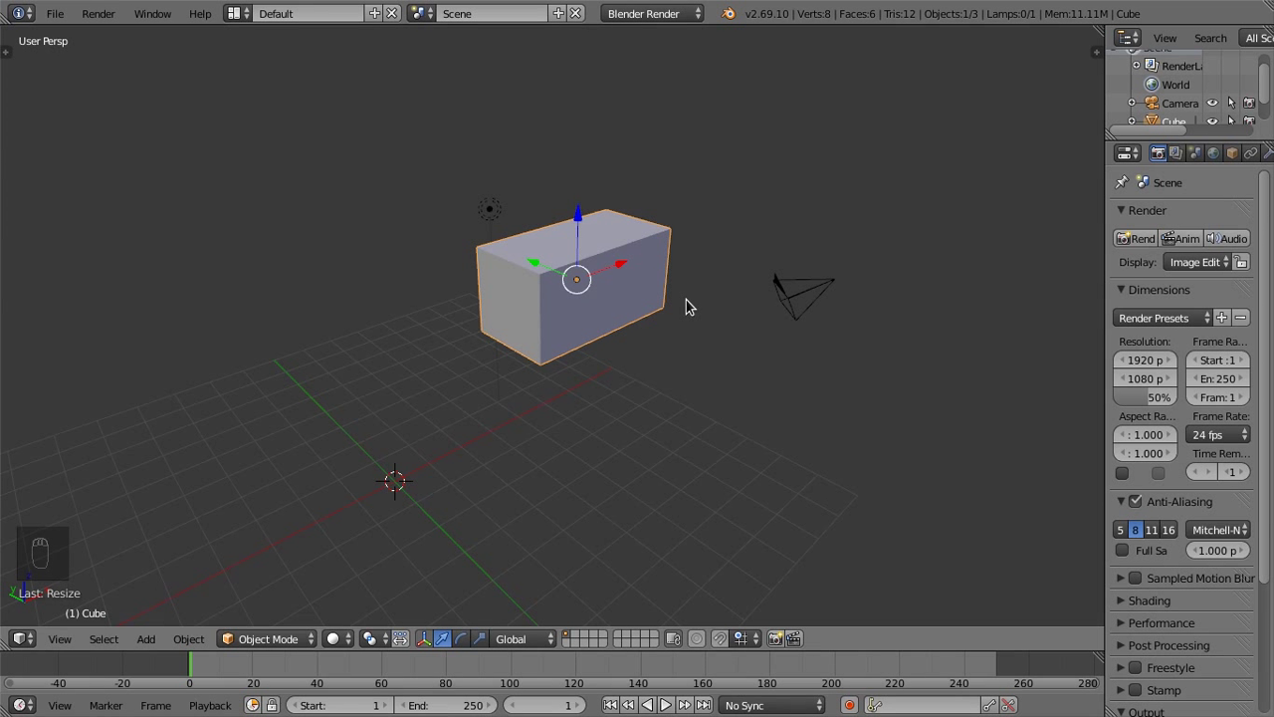
- Scale the box again and stretch it wider along one axis into a broad slab
{"action": "key", "text": "s"}
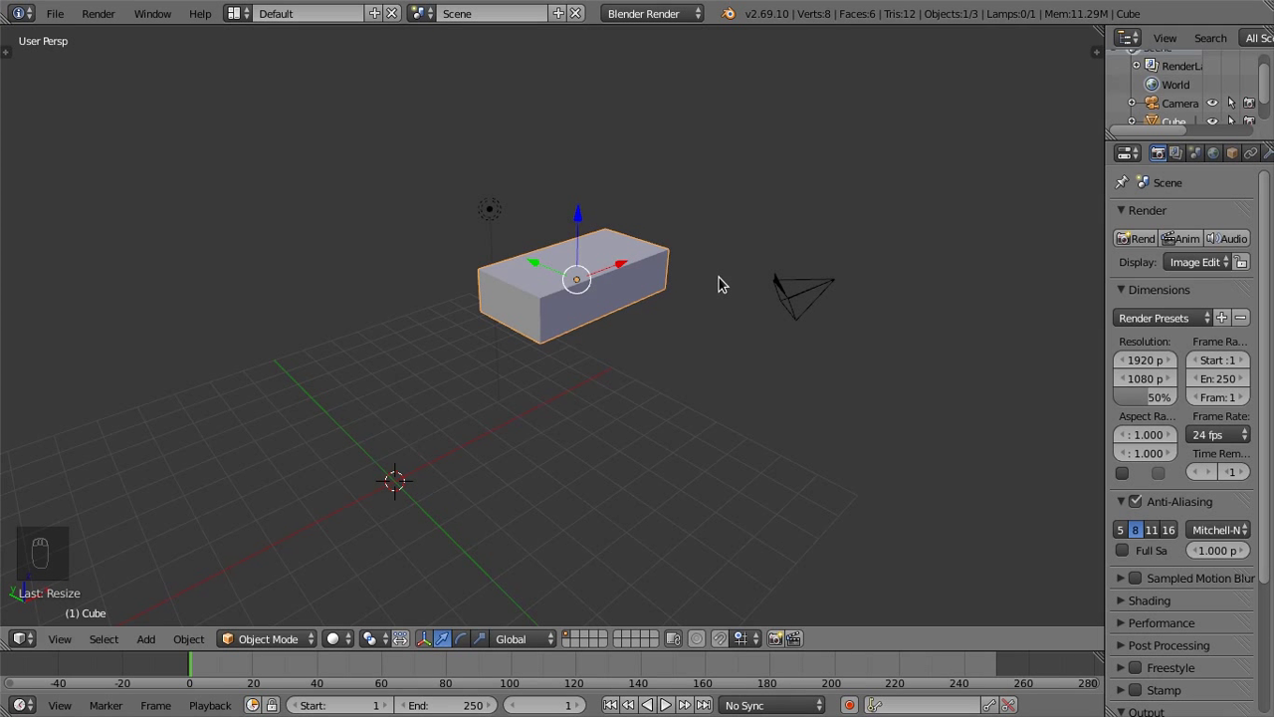
{"action": "key", "text": "s"}
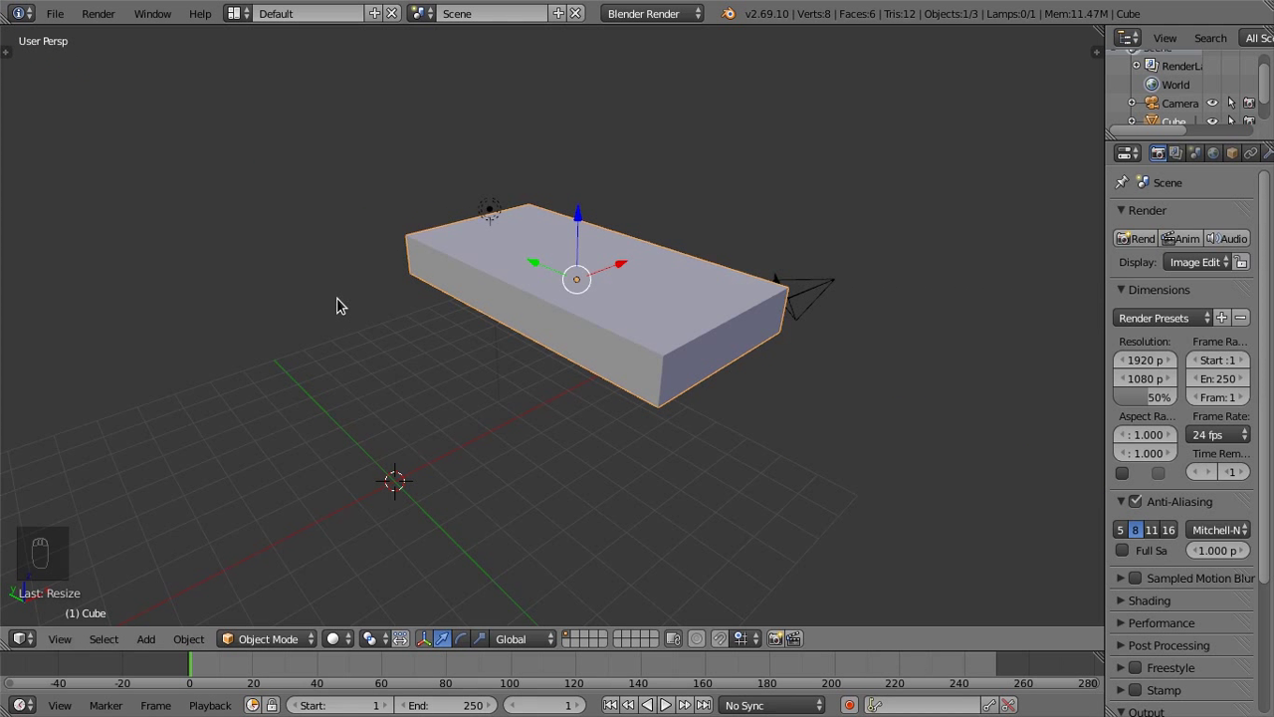
- Scale the slab down in height into a thin plate and view it from above
{"action": "left_click_drag", "start_coordinate": [462, 341], "coordinate": [660, 283]}
{"action": "key", "text": "s"}
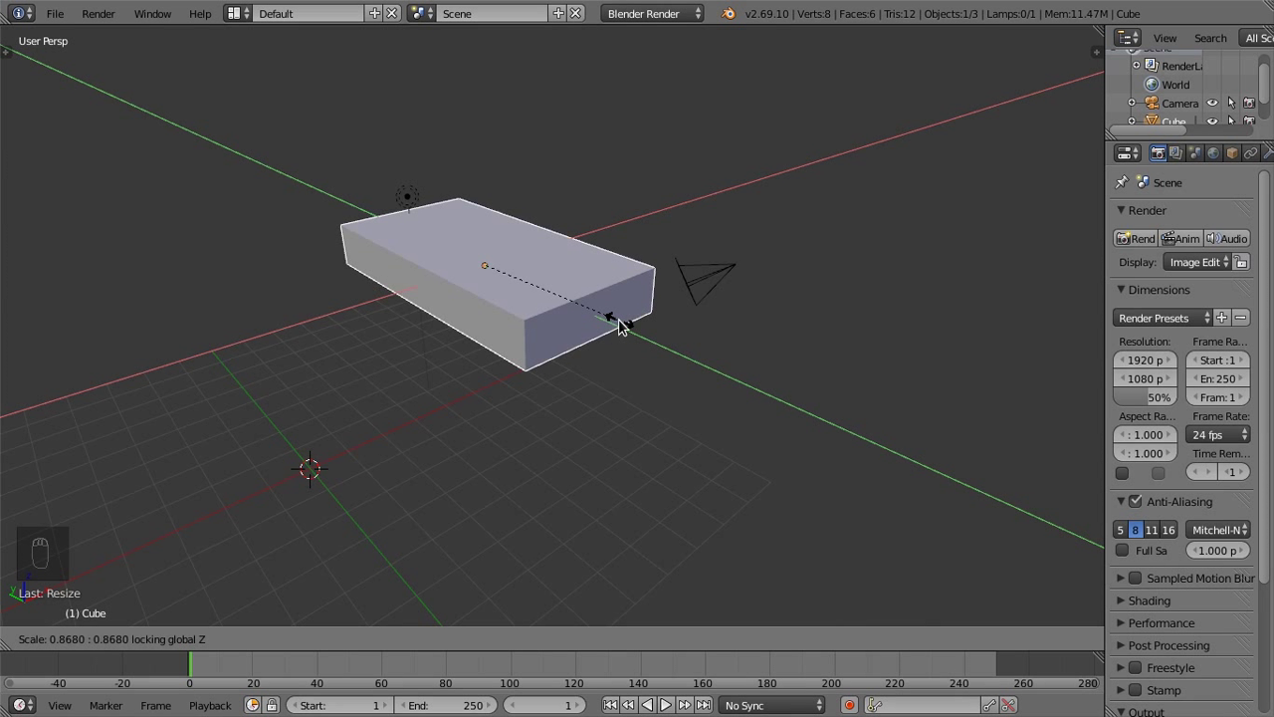
{"action": "left_click_drag", "start_coordinate": [358, 263], "coordinate": [333, 330]}
{"action": "left_click_drag", "start_coordinate": [344, 340], "coordinate": [413, 356]}
{"action": "left_click_drag", "start_coordinate": [419, 353], "coordinate": [449, 350]}
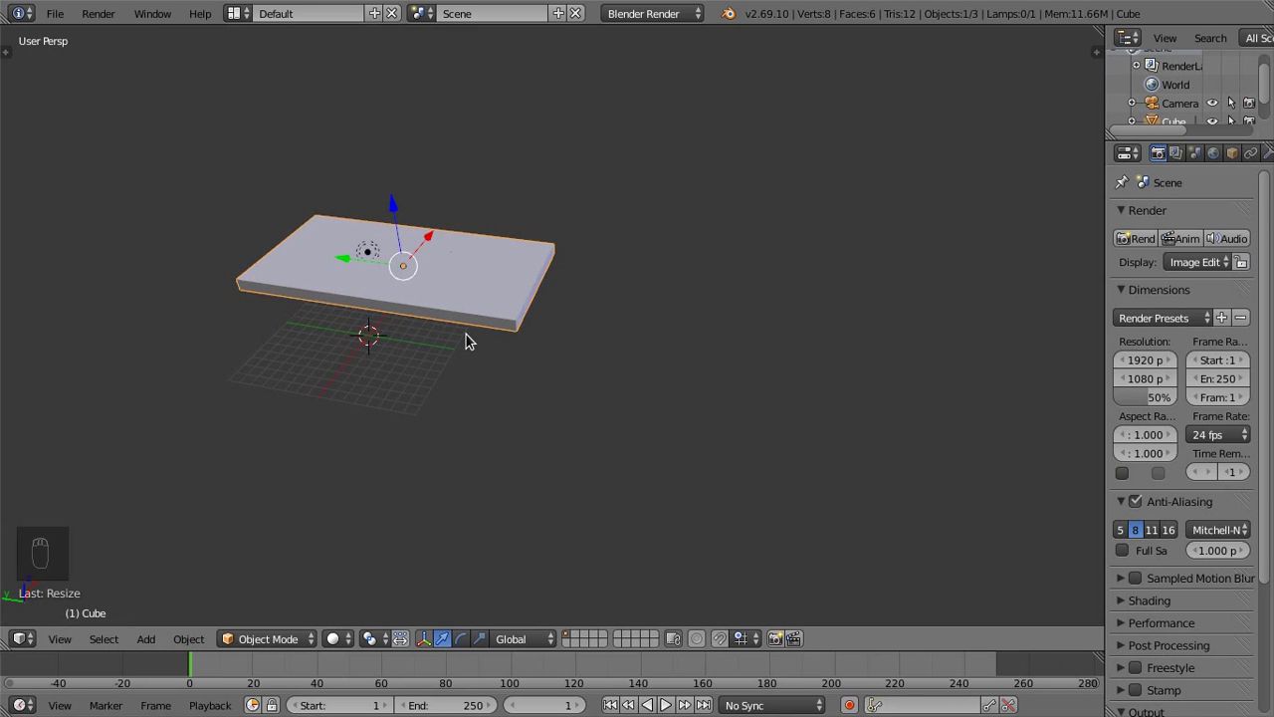